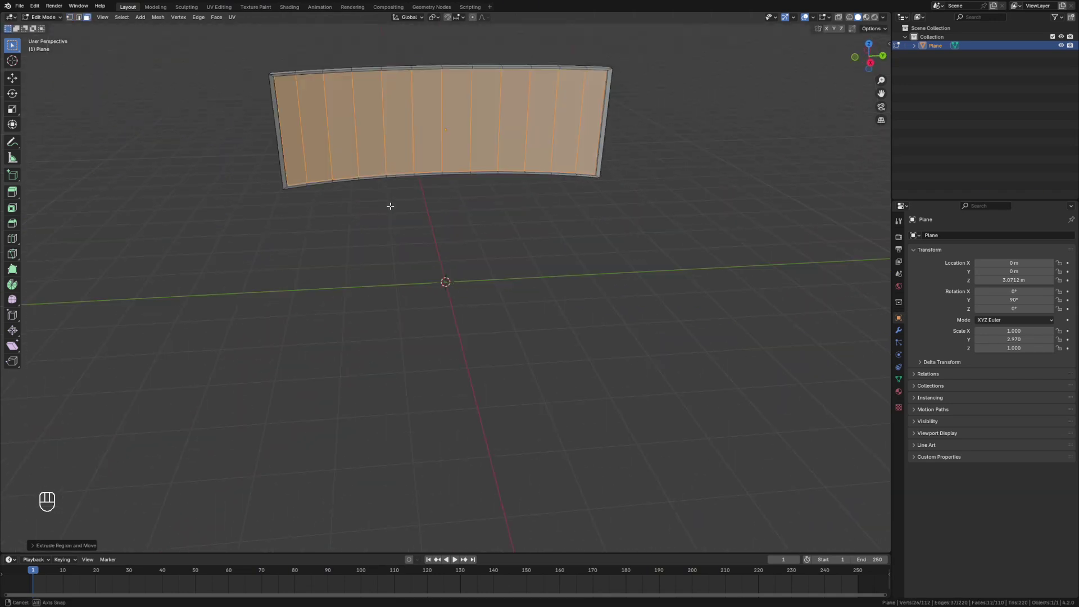
- Extrude and scale the screen faces outward along their normal before starting over
{"action": "key", "text": "e"}
{"action": "key", "text": "s"}
{"action": "key", "text": "x"}
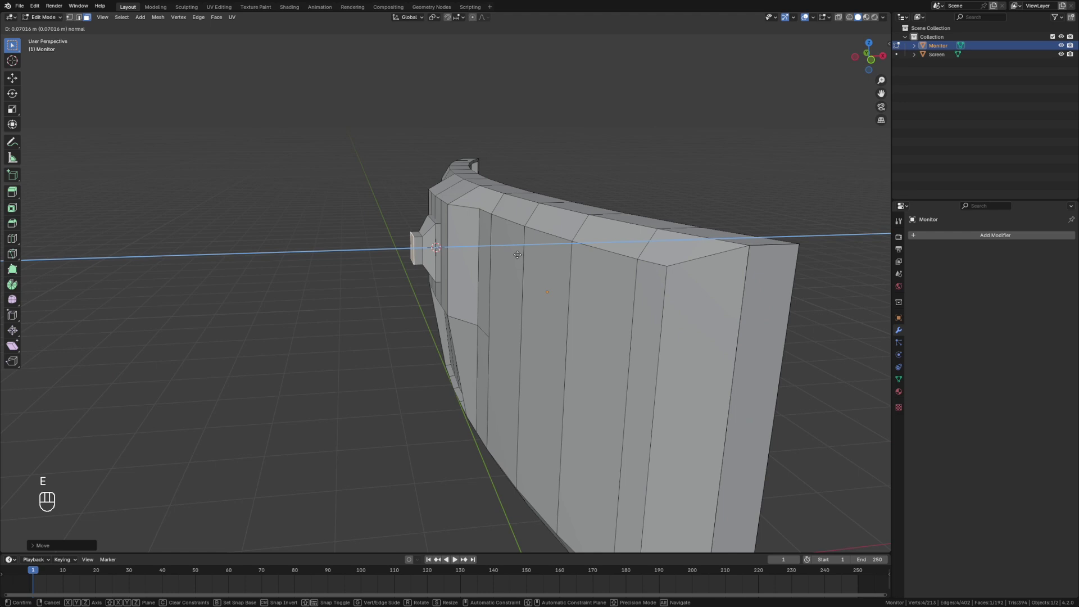
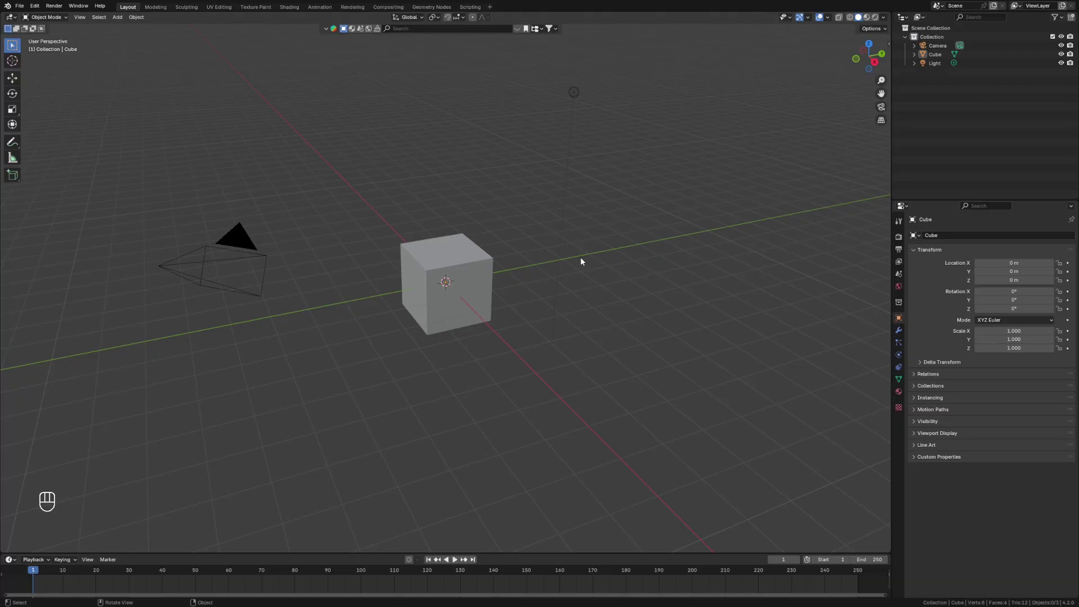
- Delete the cube, camera and light, add a plane and rotate it upright 90° around Y
{"action": "key", "text": "a"}
{"action": "key", "text": "Delete"}
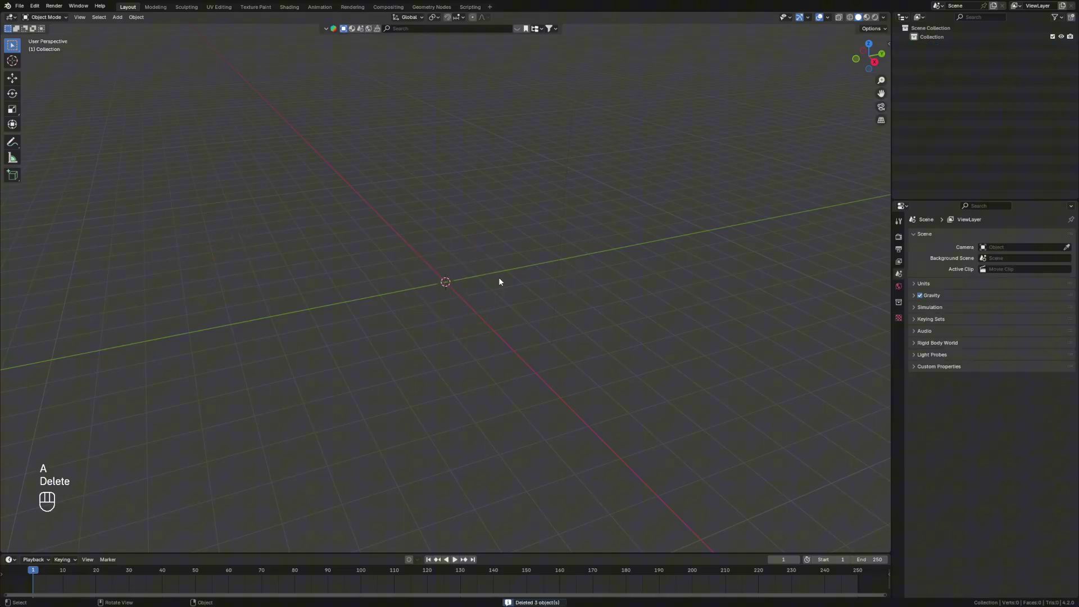
{"action": "key", "text": "shift+a"}
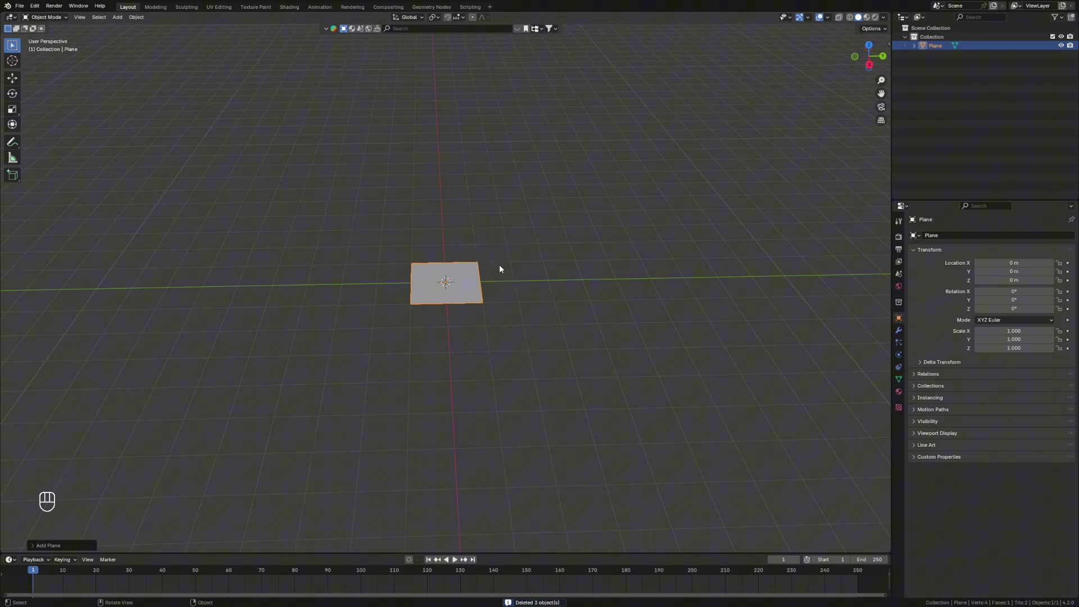
{"action": "key", "text": "r"}
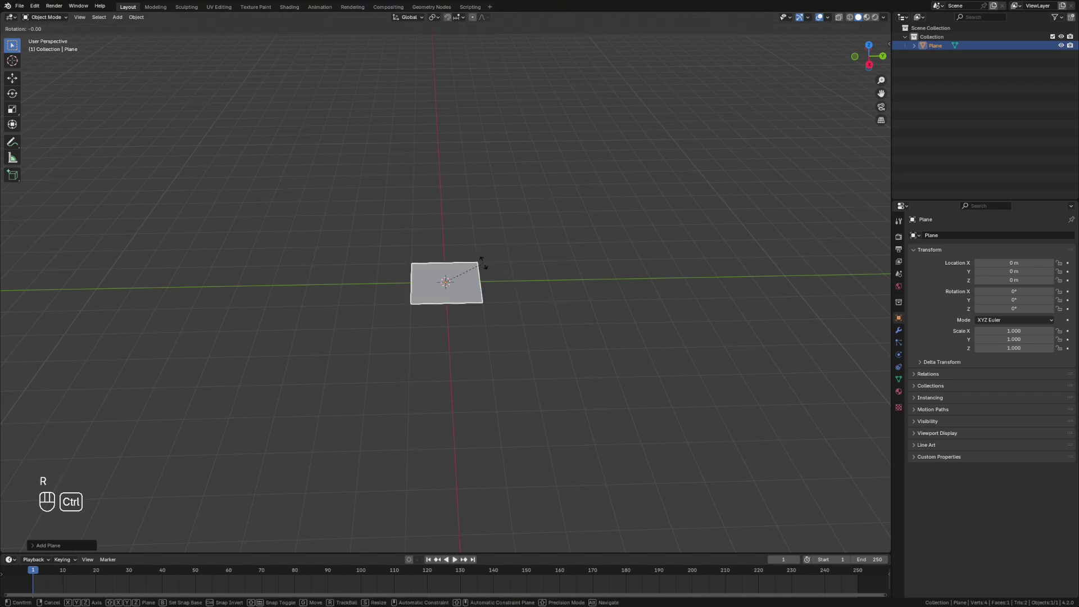
{"action": "key", "text": "y"}
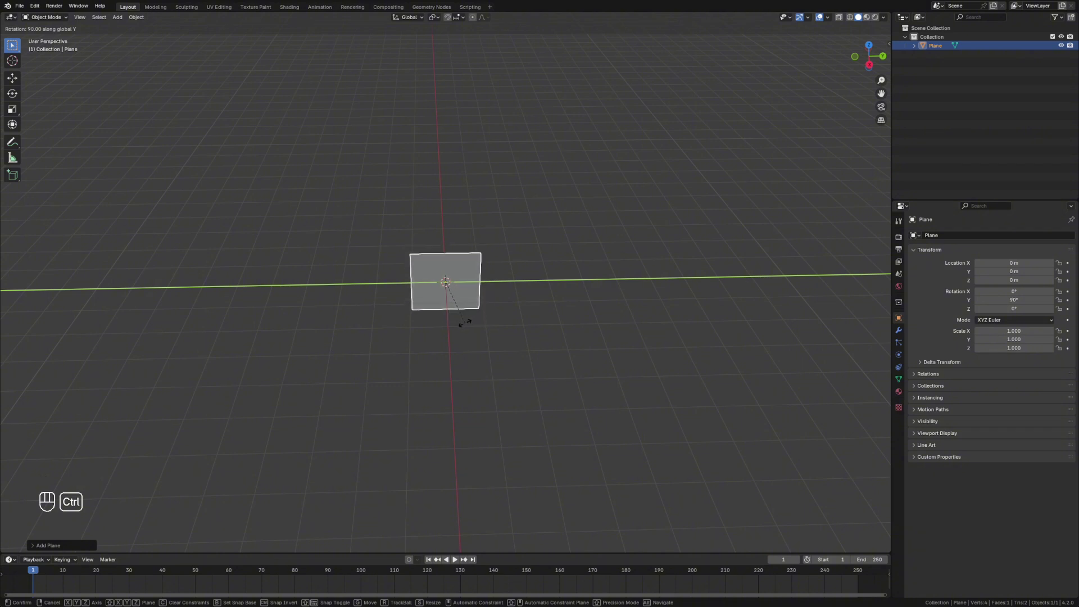
- Raise the plane along Z and stretch it wide along Y into a screen-shaped panel
{"action": "key", "text": "g"}
{"action": "key", "text": "z"}
{"action": "left_click", "coordinate": [533, 224]}
{"action": "key", "text": "s"}
{"action": "key", "text": "y"}
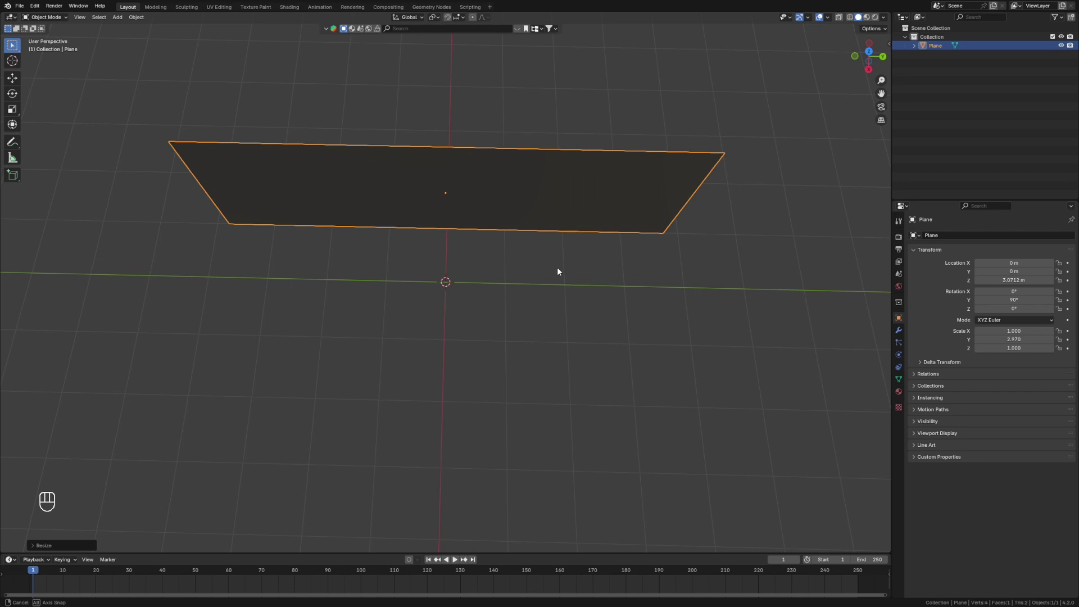
- Add a centre loop cut to the plane and push the middle edge back along X into a V bend
{"action": "key", "text": "Tab"}
{"action": "key", "text": "ctrl+r"}
{"action": "left_click", "coordinate": [335, 83]}
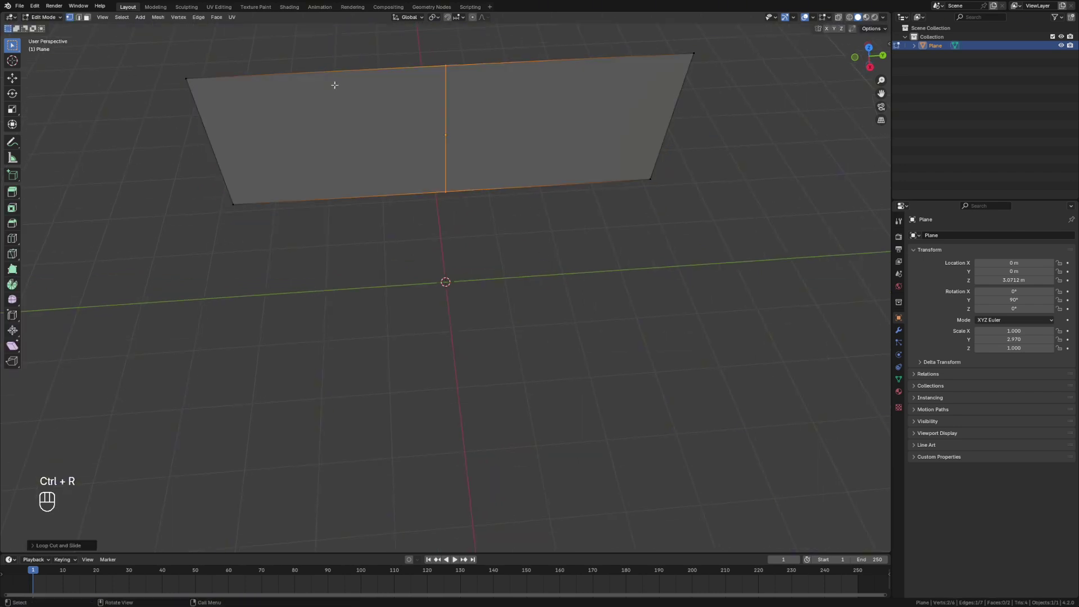
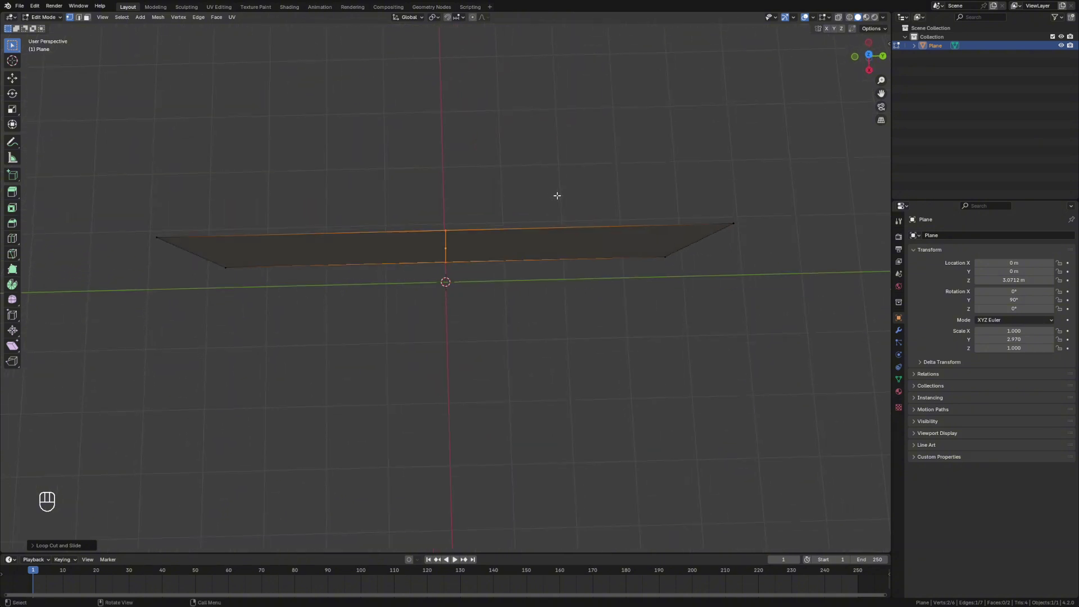
{"action": "key", "text": "g"}
{"action": "key", "text": "x"}
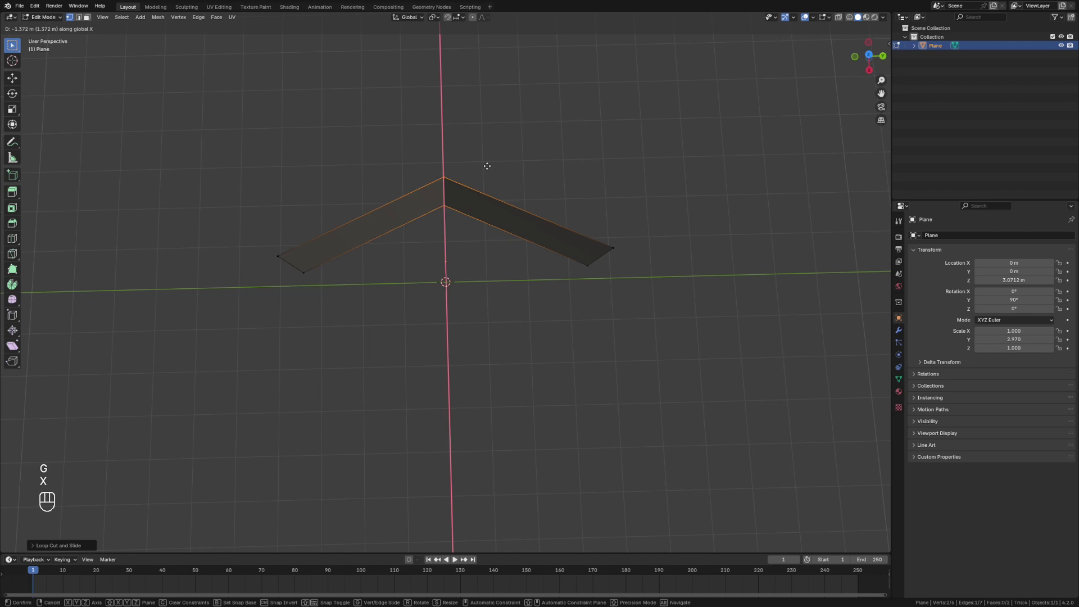
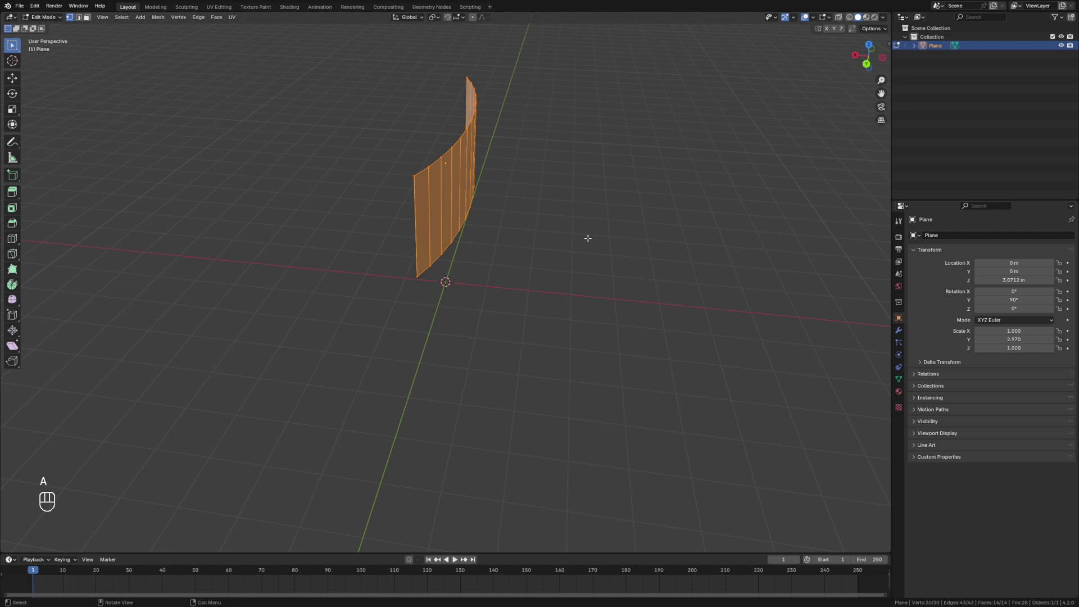
- Extrude the curved panel along its normal for thickness and select its front faces
{"action": "key", "text": "e"}
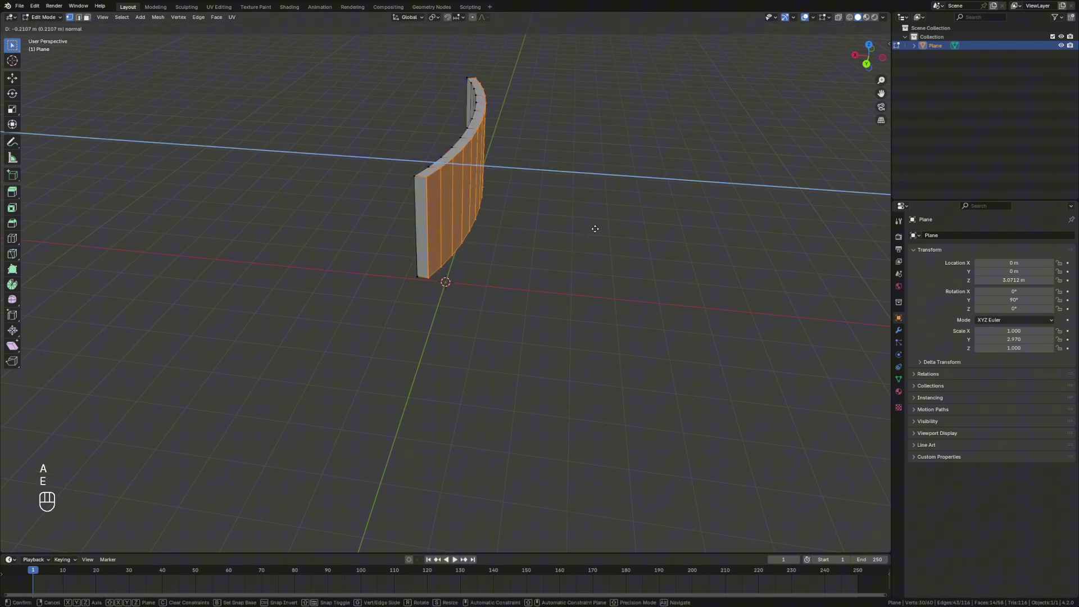
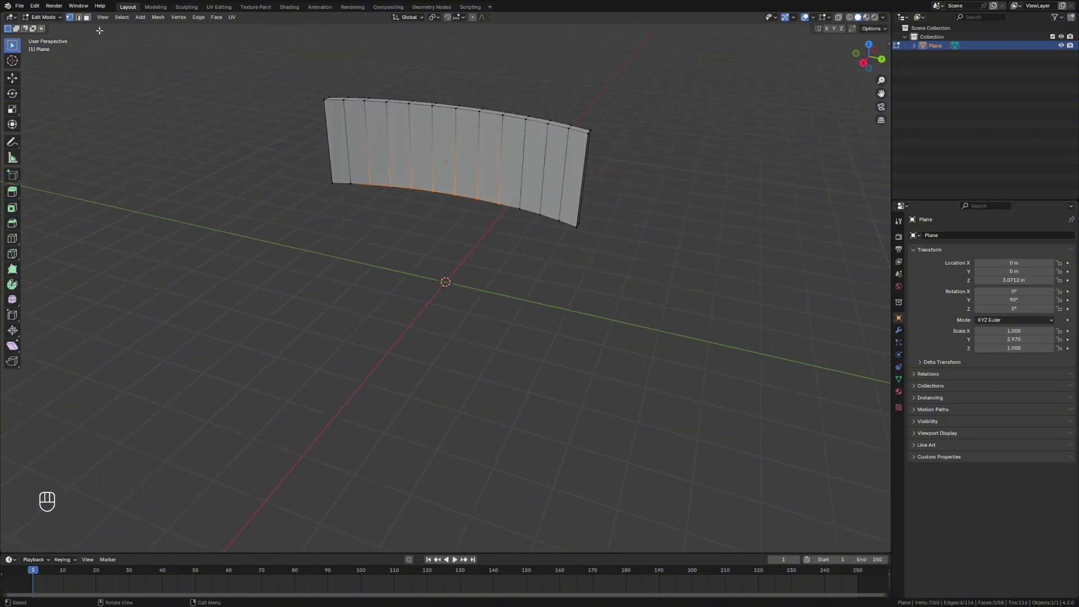
{"action": "left_click", "coordinate": [91, 20]}
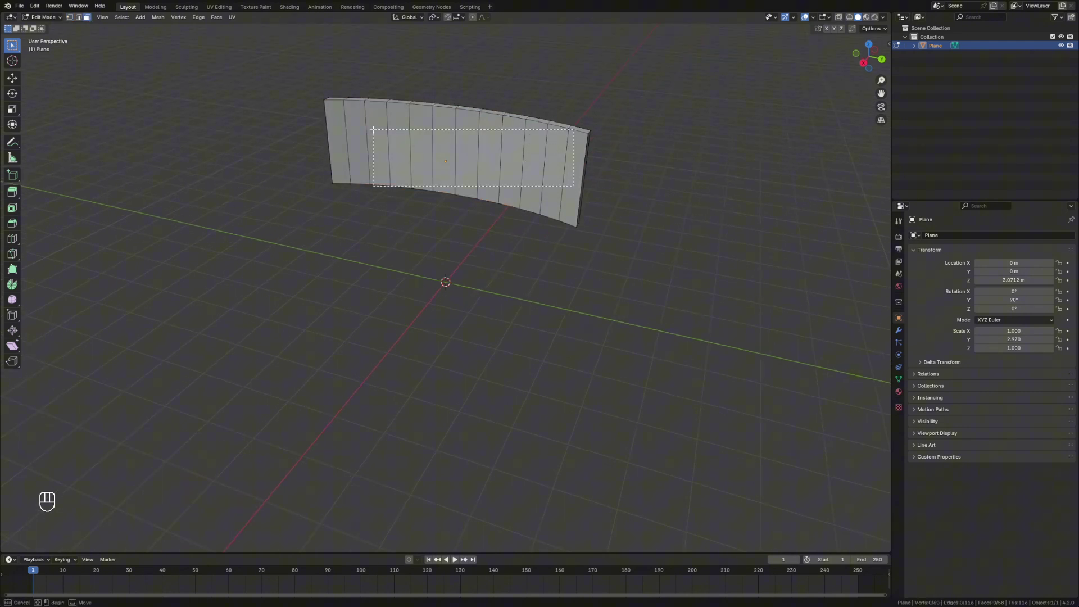
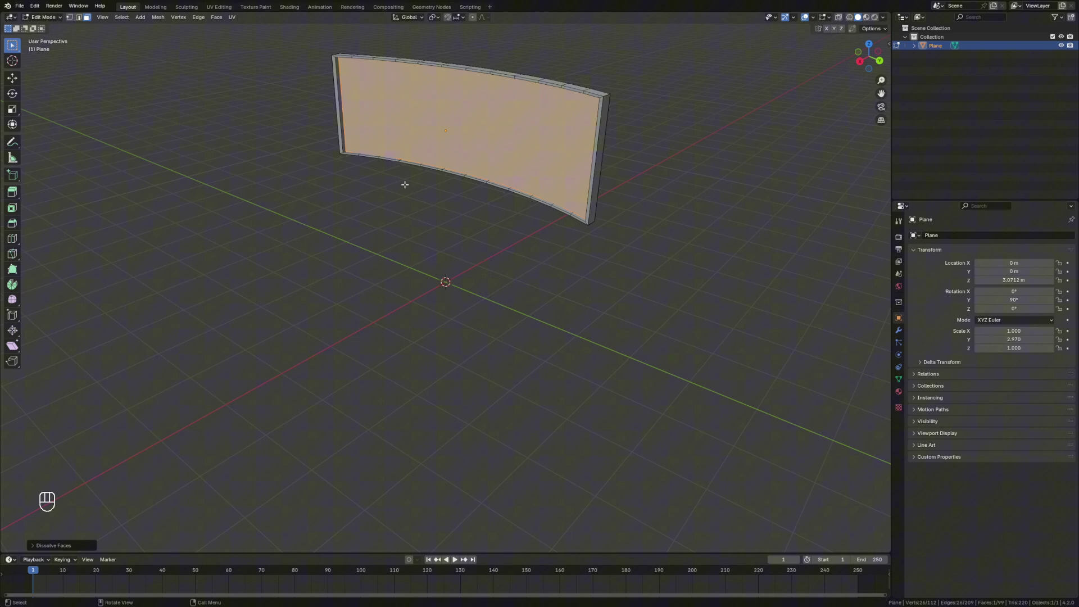
- Separate the dissolved front face into its own Screen object with P > Selection
{"action": "key", "text": "p"}
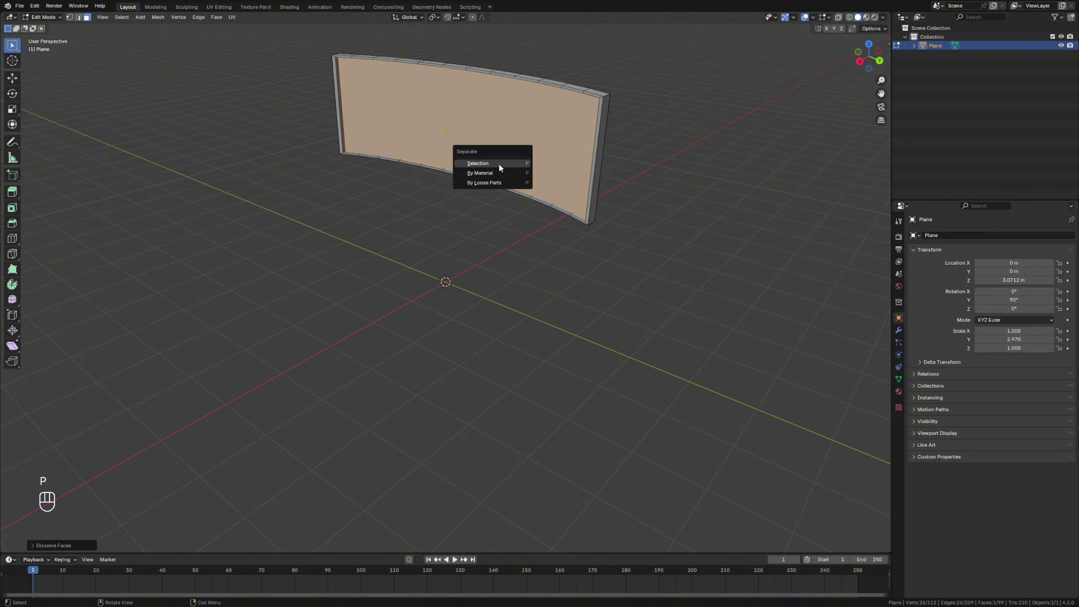
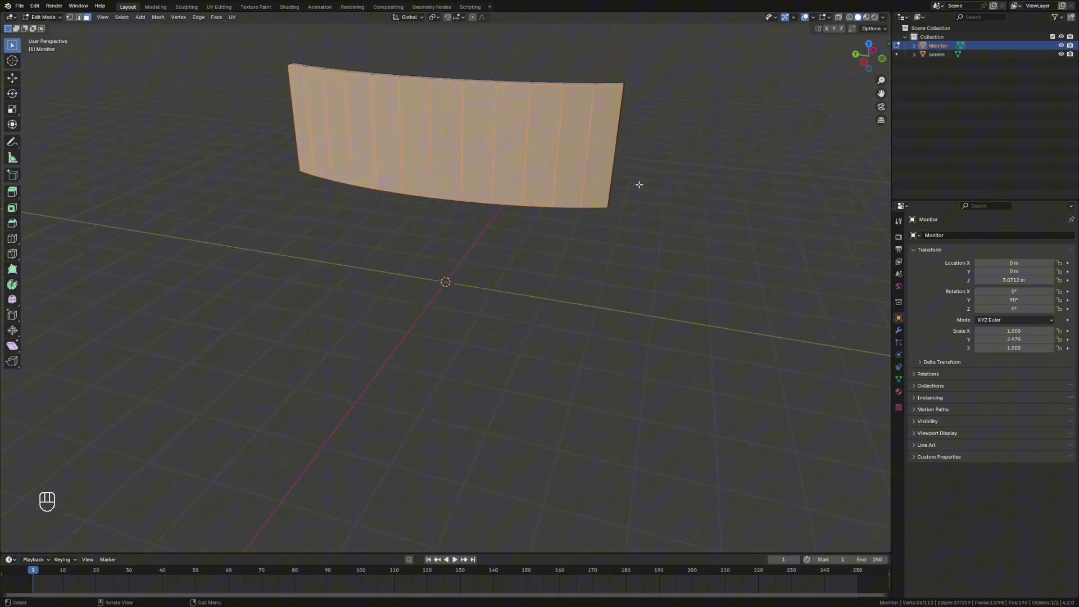
- Inset the monitor's front faces into a bezel and push the inner faces back along X
{"action": "key", "text": "i"}
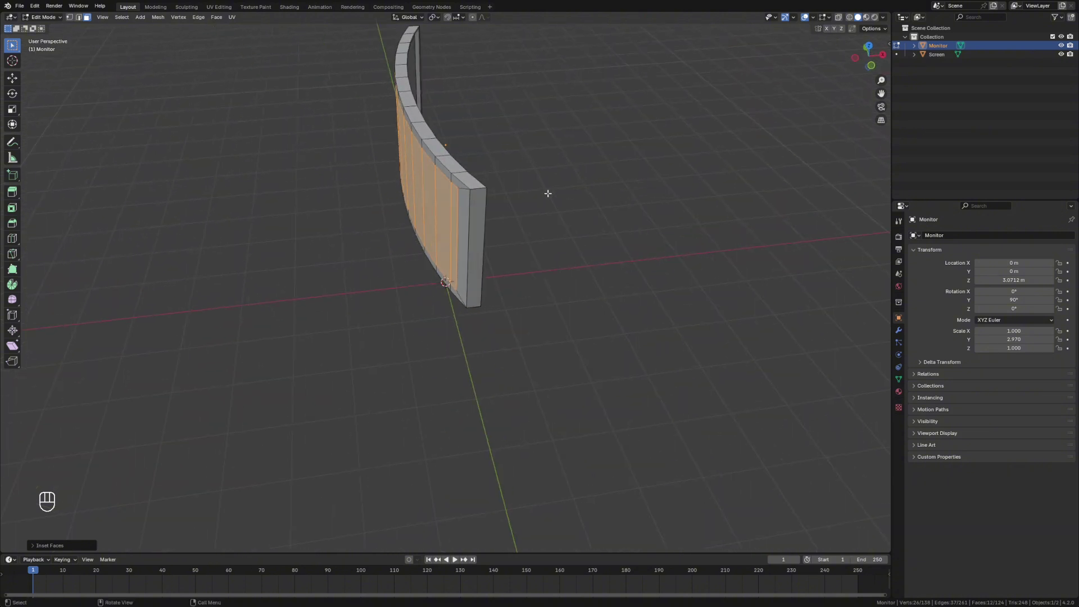
{"action": "key", "text": "g"}
{"action": "key", "text": "x"}
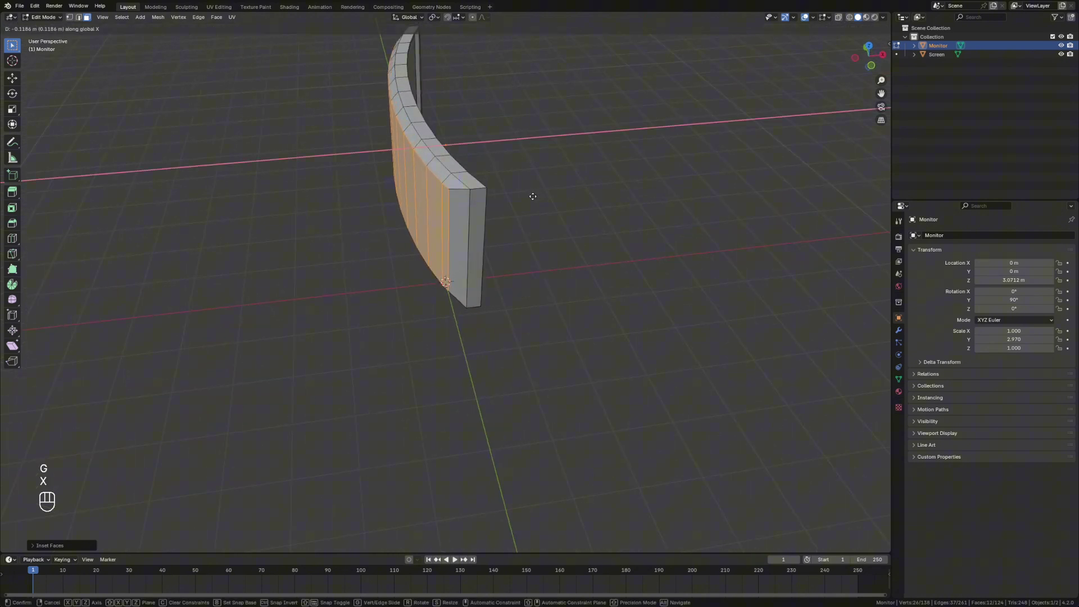
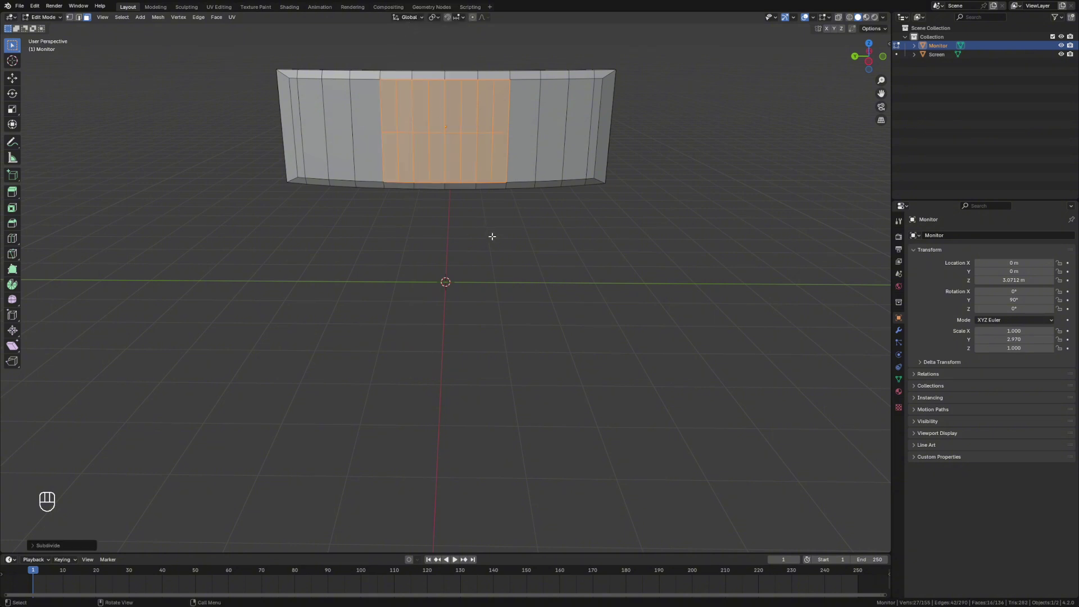
- Subdivide the central faces, move a small patch along X and extrude it outward
{"action": "key", "text": "ctrl+z"}
{"action": "key", "text": "3"}
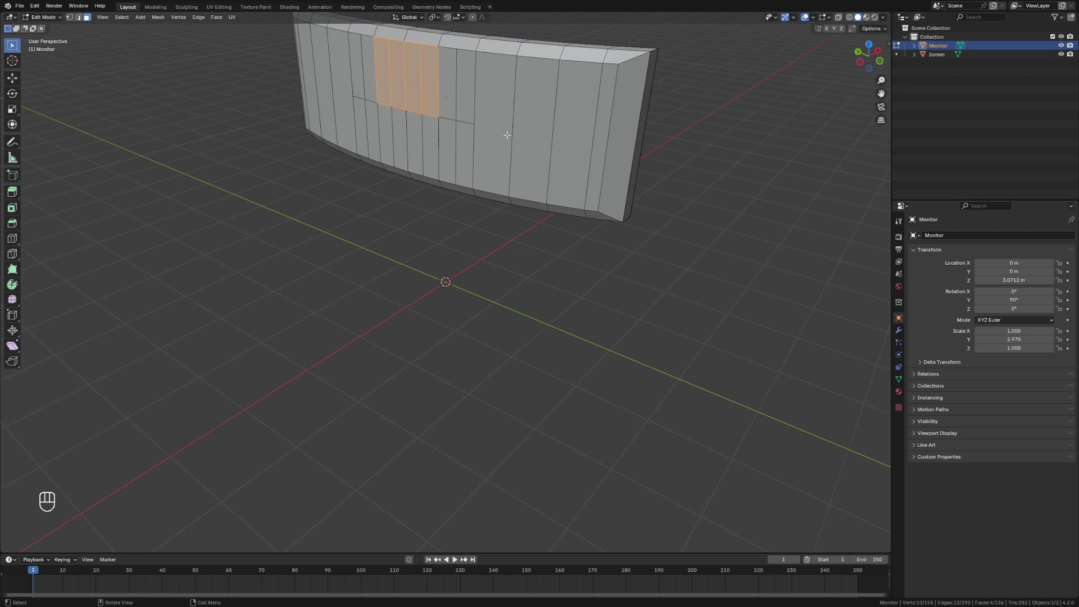
{"action": "key", "text": "g"}
{"action": "key", "text": "z"}
{"action": "key", "text": "x"}
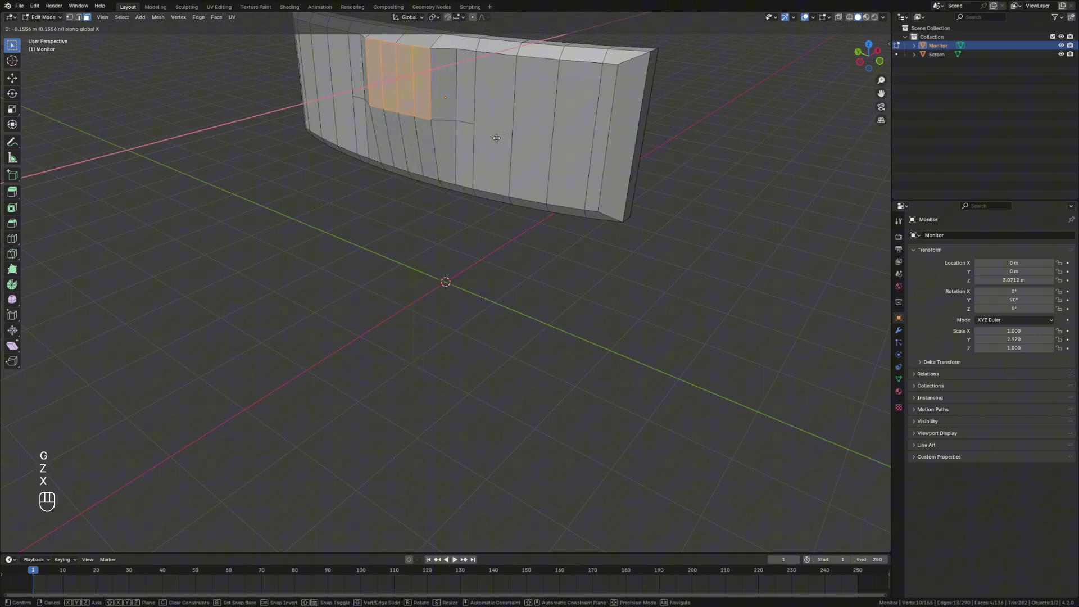
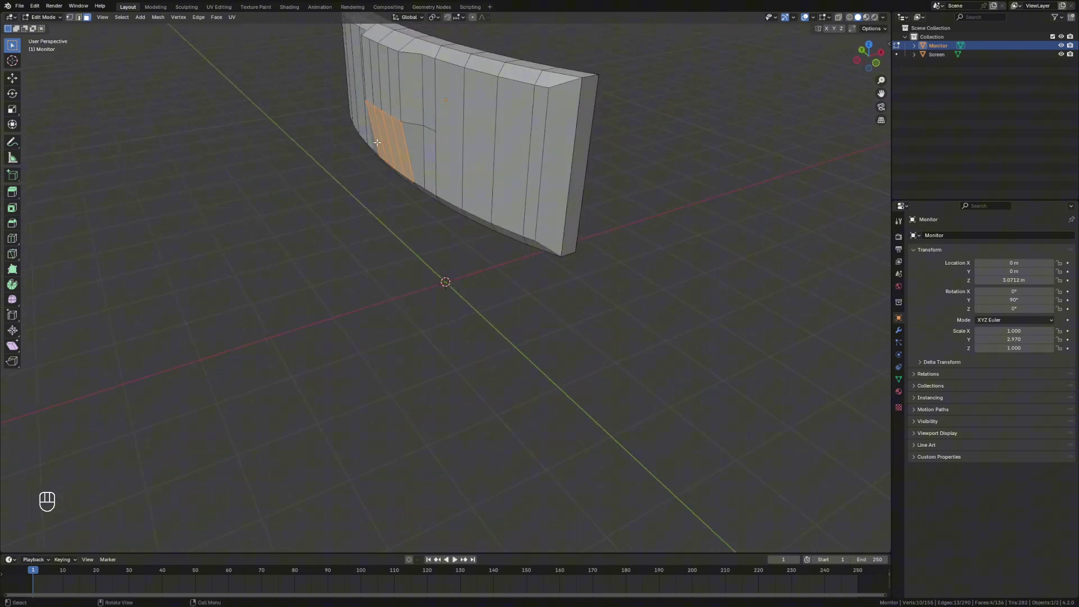
{"action": "key", "text": "e"}
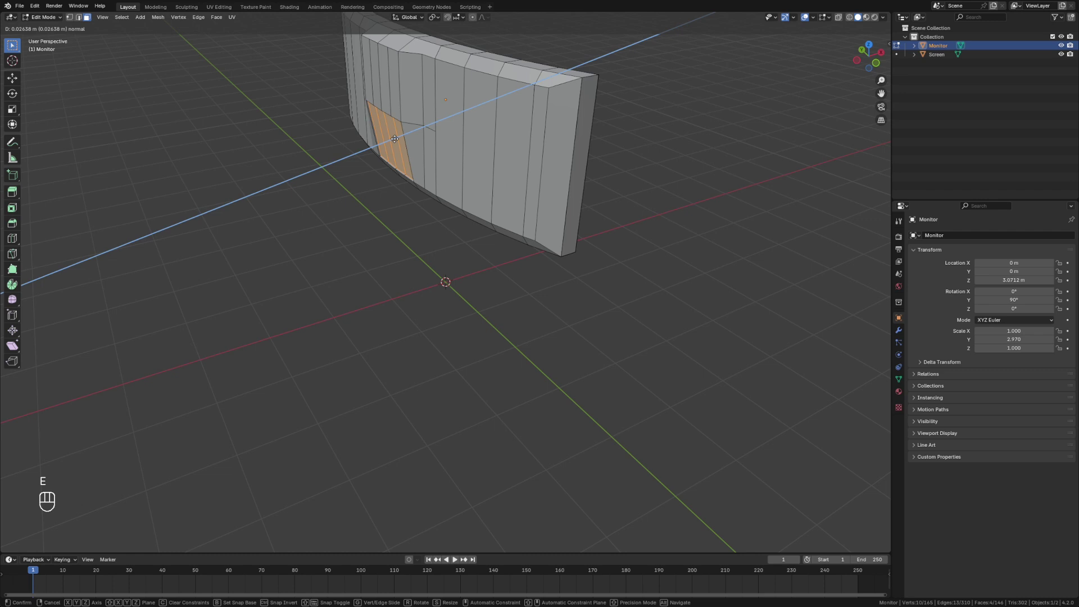
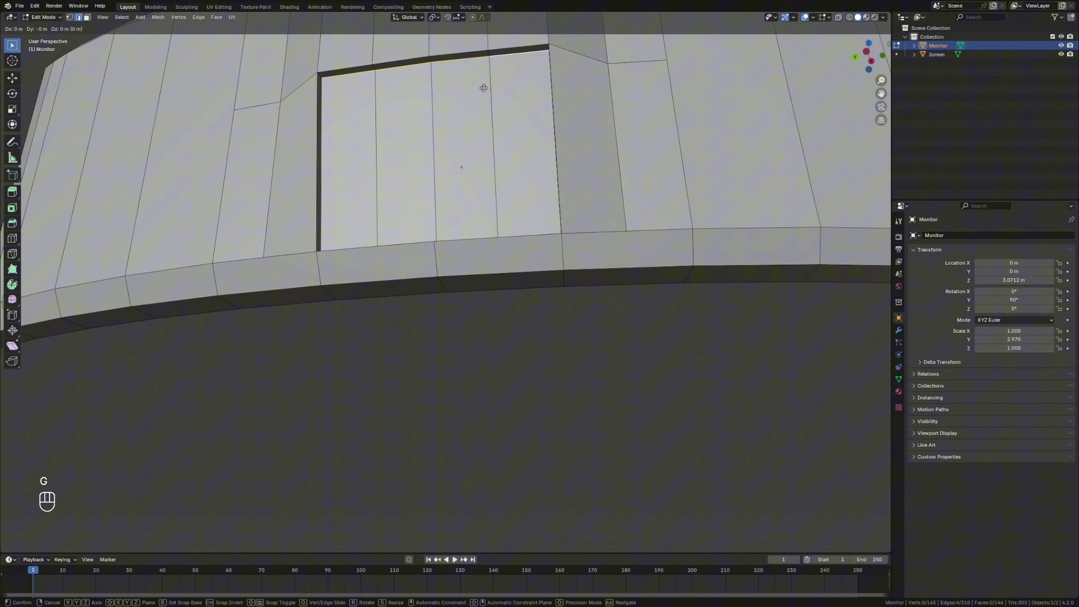
- Slide the recessed inner panel's edges sideways along the X axis
{"action": "key", "text": "x"}
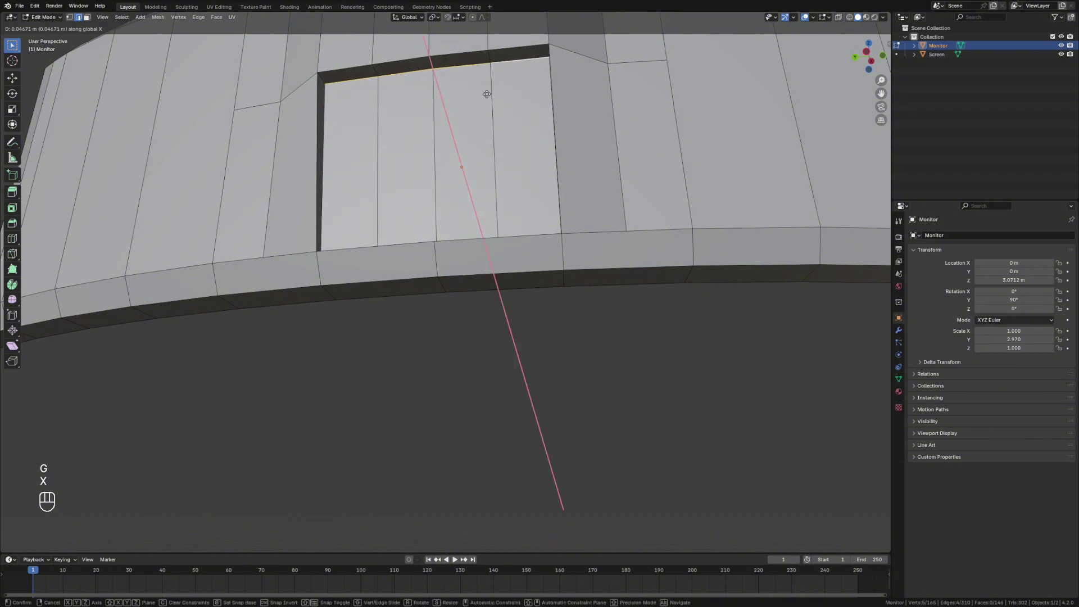
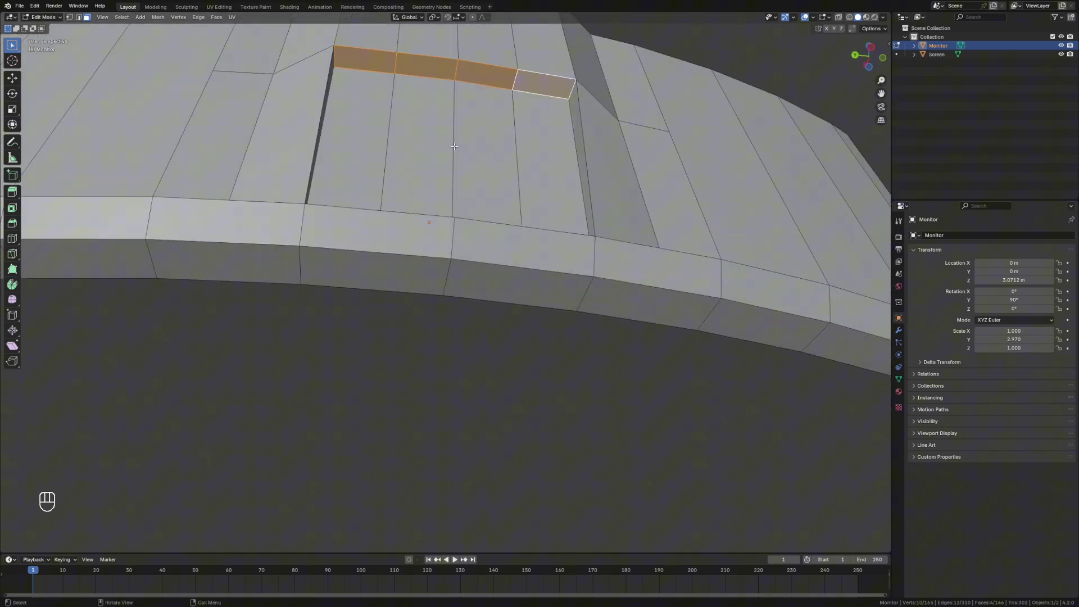
- Inset the four top-strip faces individually and narrow them along X into vent slots
{"action": "key", "text": "i"}
{"action": "key", "text": "i"}
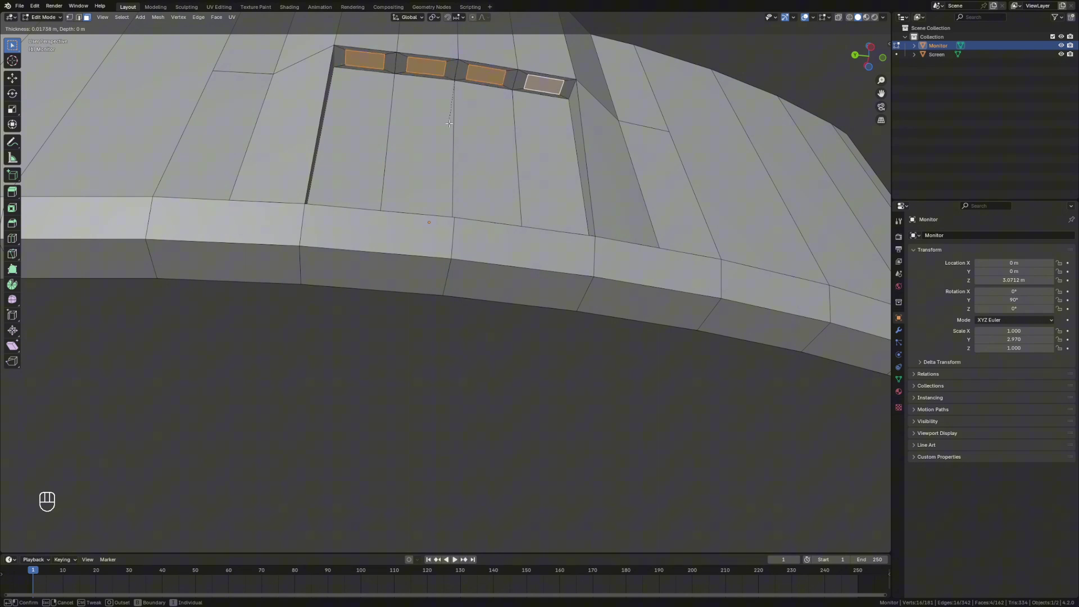
{"action": "key", "text": "s"}
{"action": "key", "text": "x"}
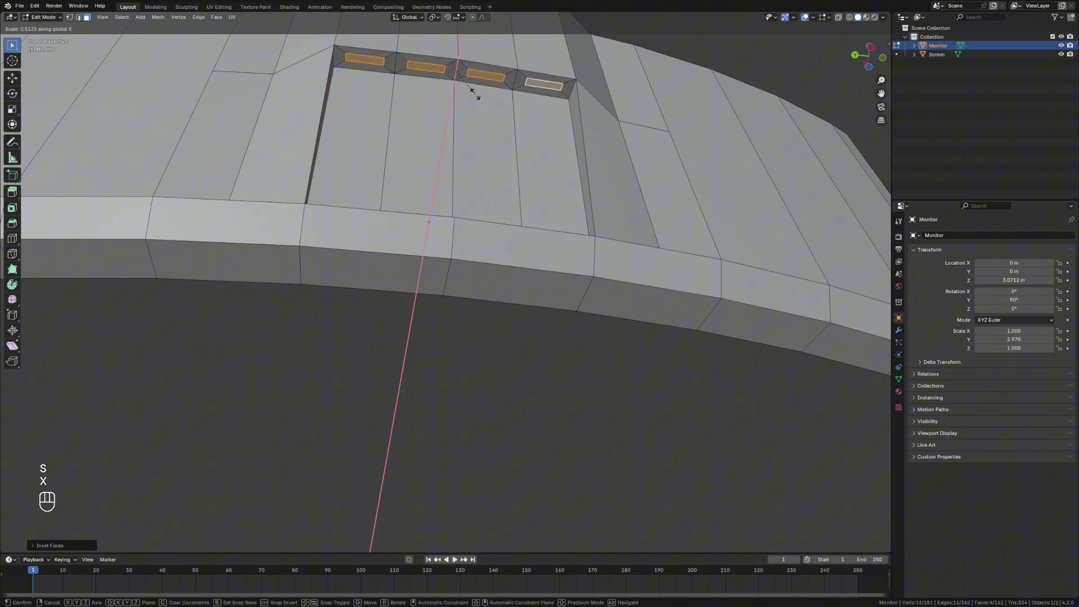
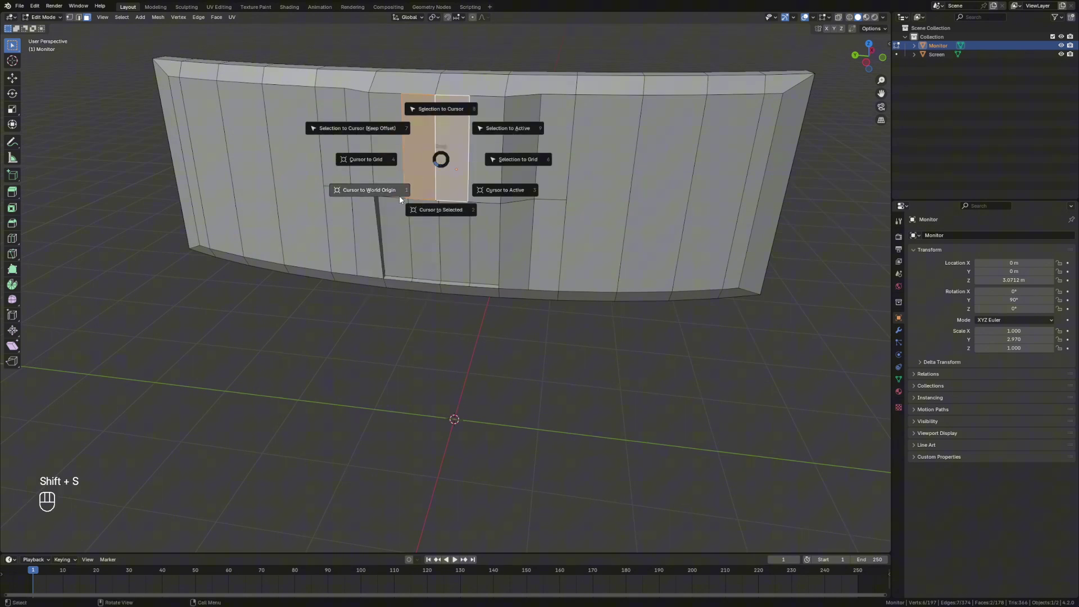
- Snap the 3D cursor to the centre of the two selected middle recess faces
{"action": "left_click", "coordinate": [450, 155]}
- Add a cube on the recess and shrink it into a small square mounting block
{"action": "key", "text": "shift+a"}
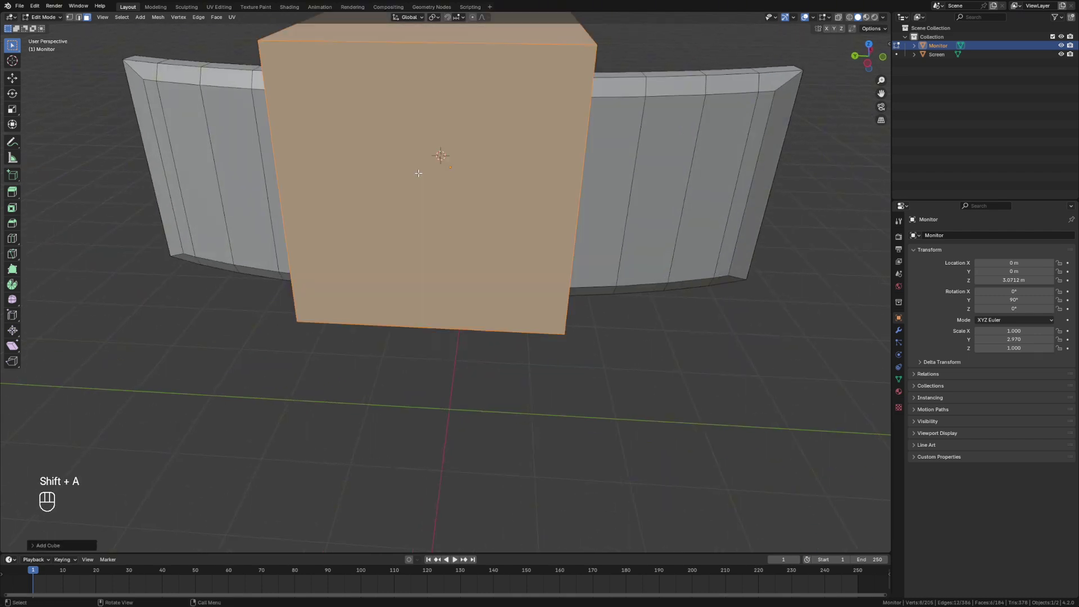
{"action": "key", "text": "s"}
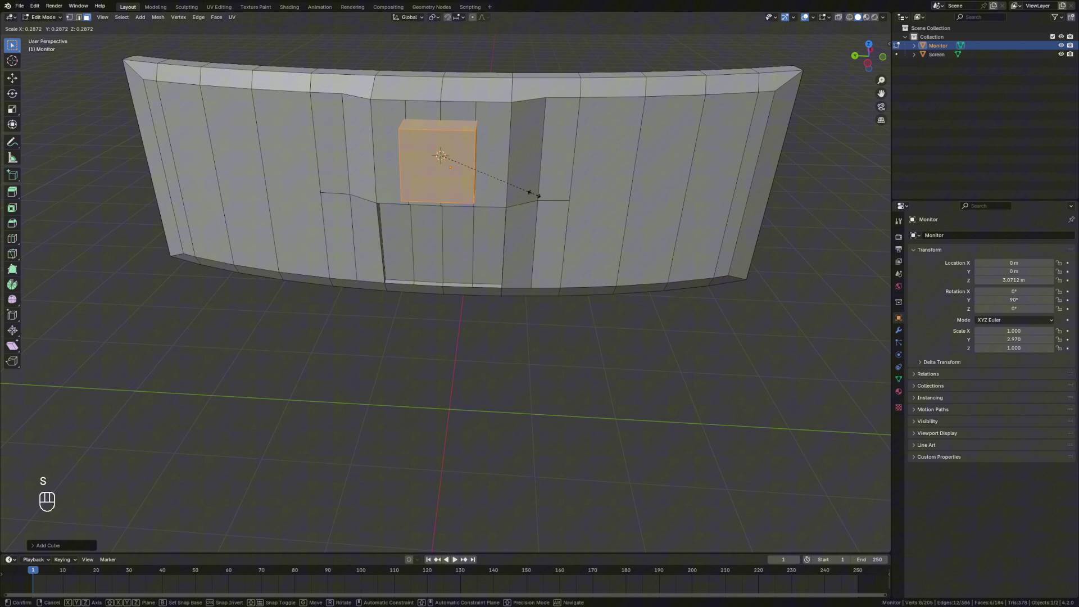
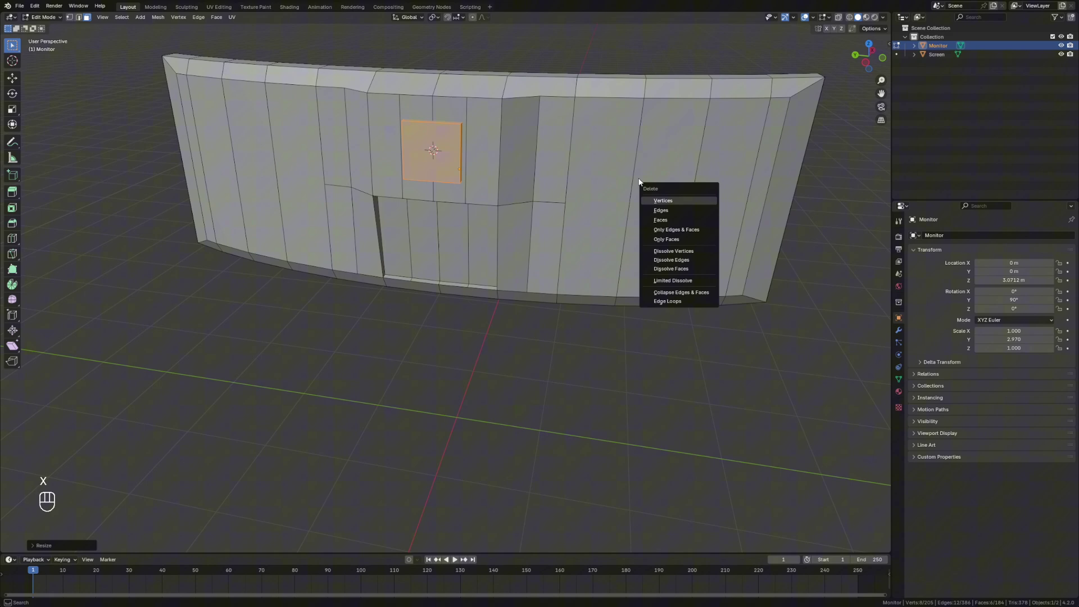
{"action": "key", "text": "s"}
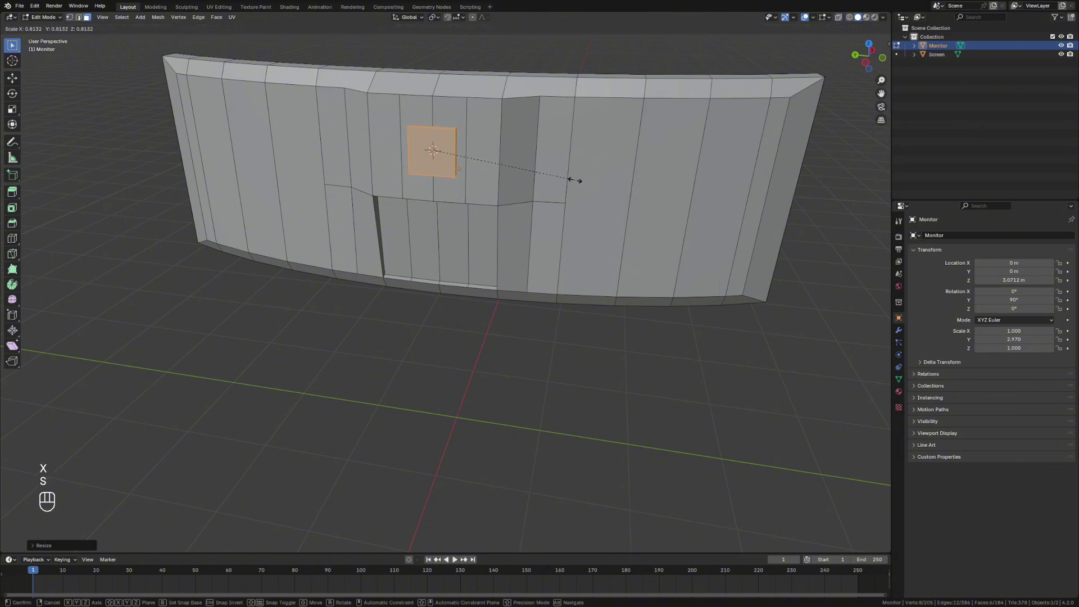
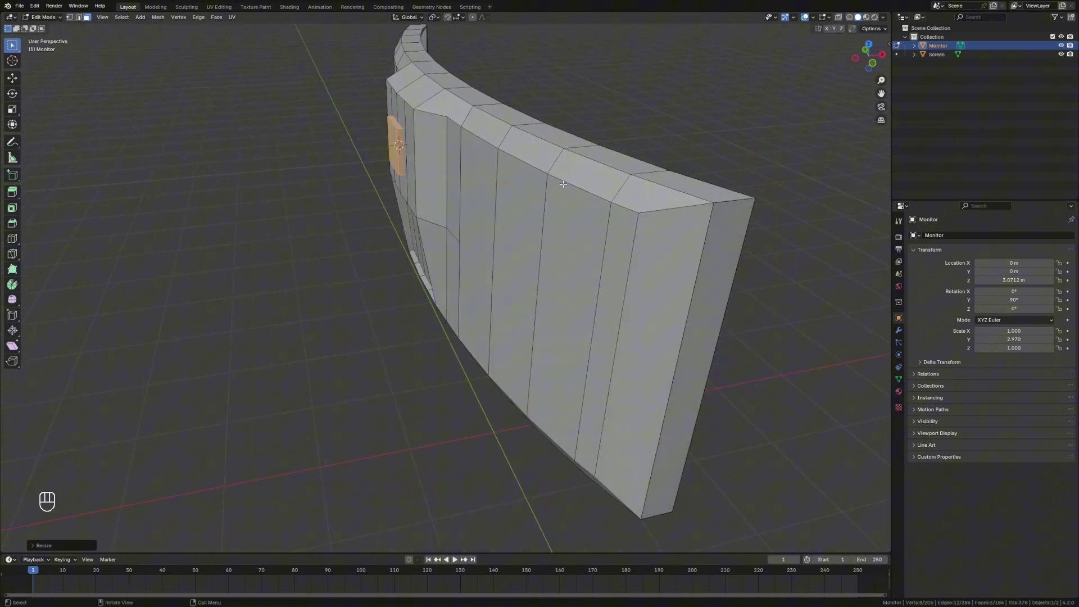
{"action": "key", "text": "ctrl+z"}
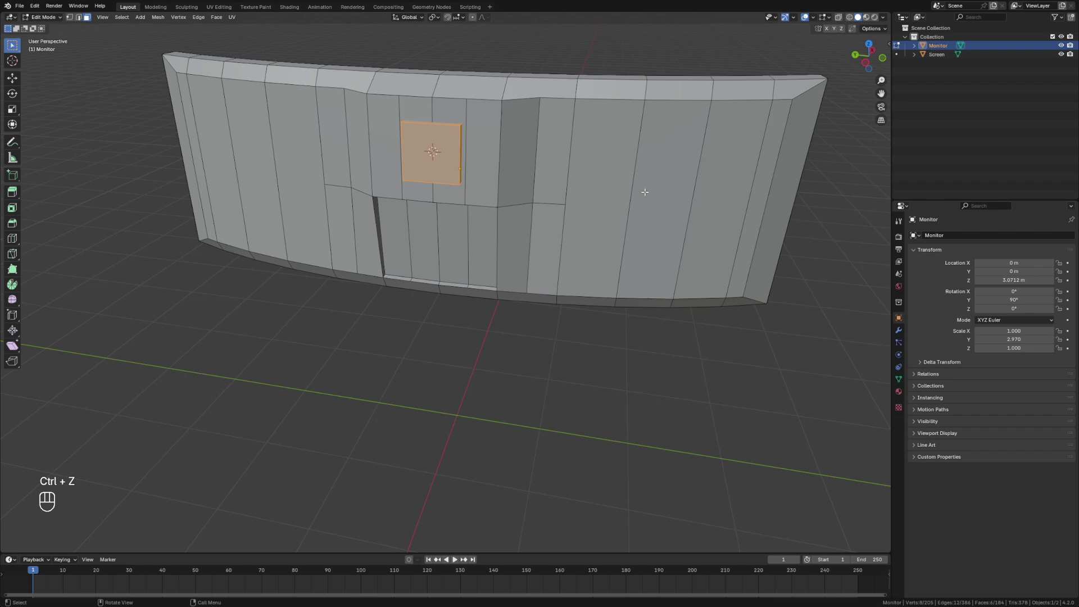
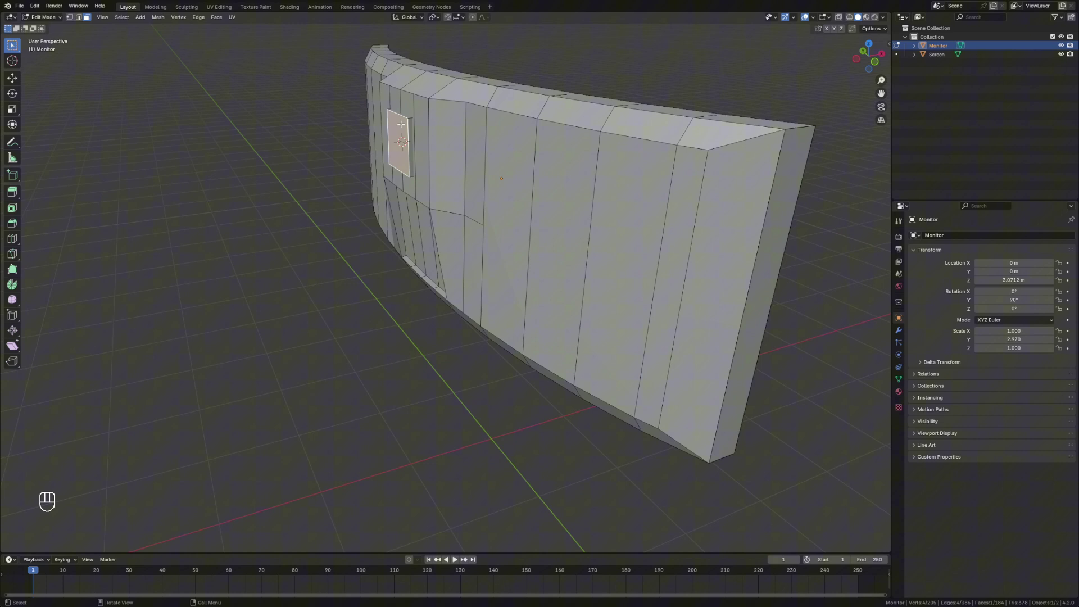
- Inset the block's front face and squash the inner socket face along Z
{"action": "key", "text": "i"}
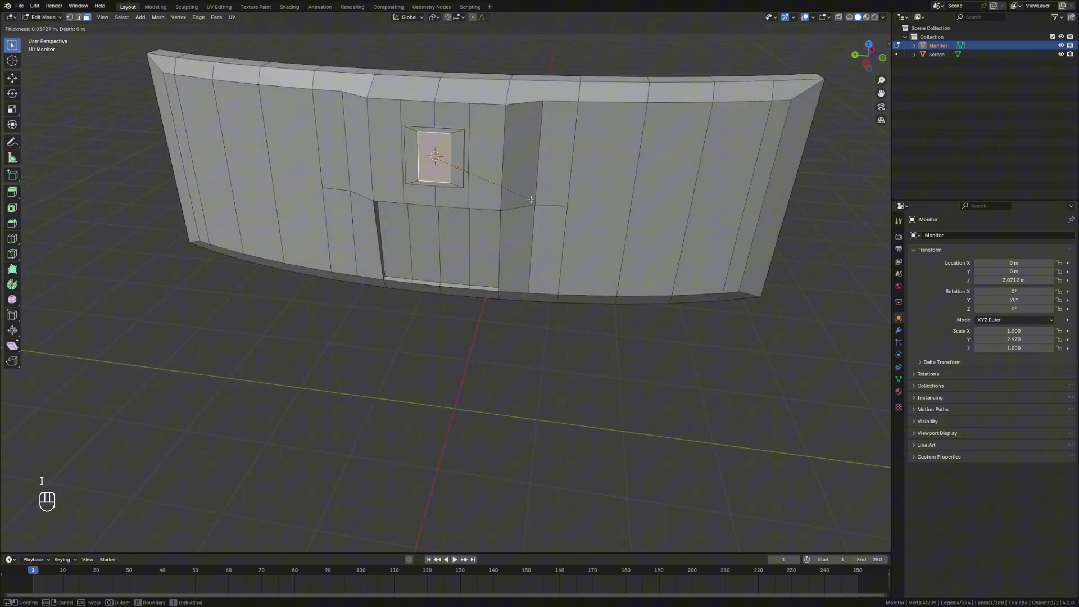
{"action": "key", "text": "s"}
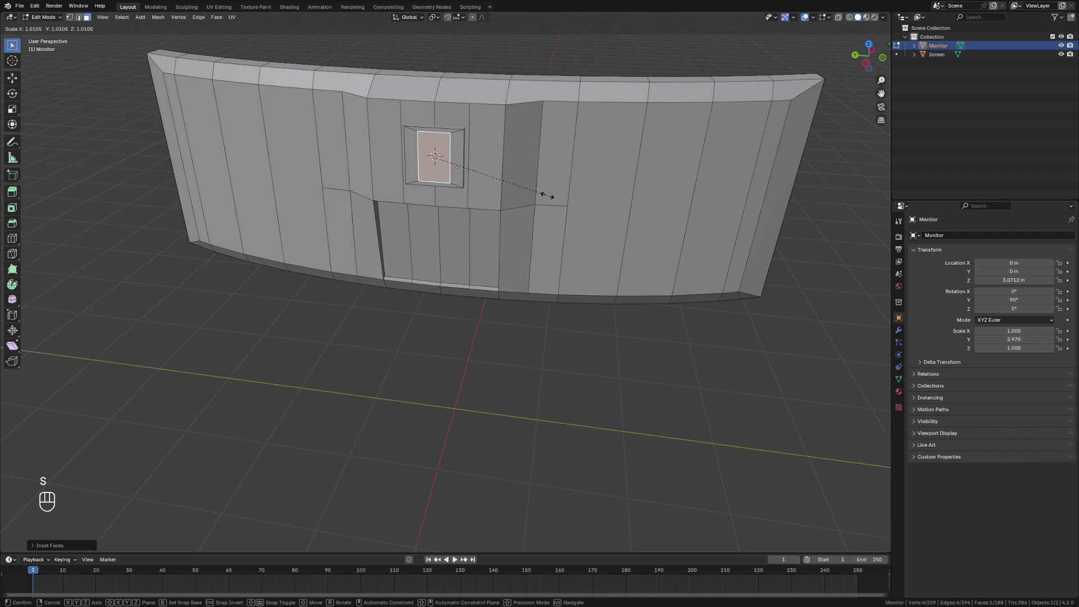
{"action": "key", "text": "z"}
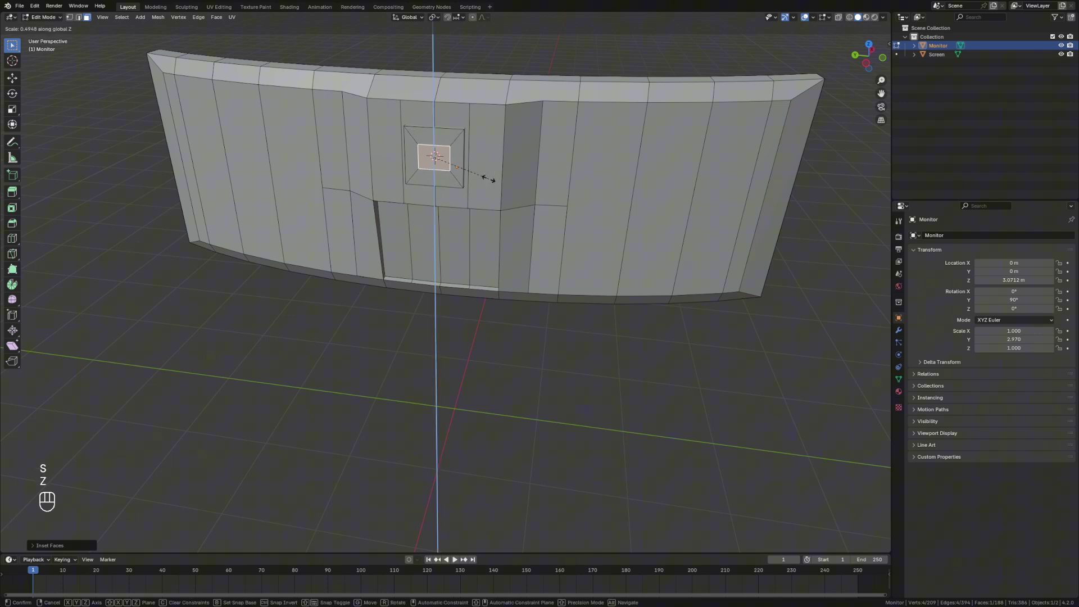
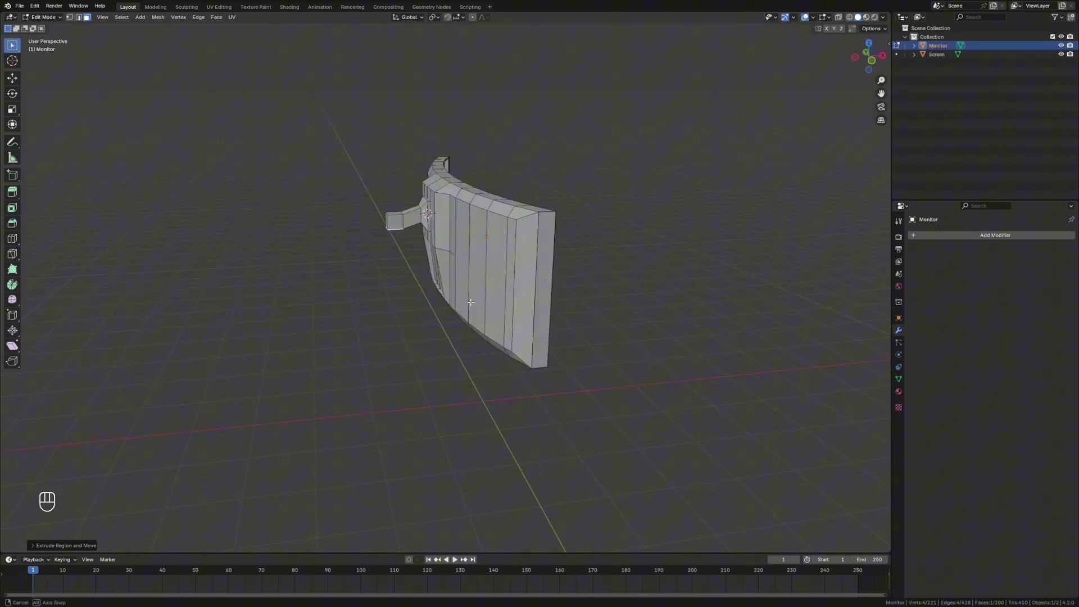
- Extrude the arm's end face downward into a tall vertical stand post
{"action": "key", "text": "e"}
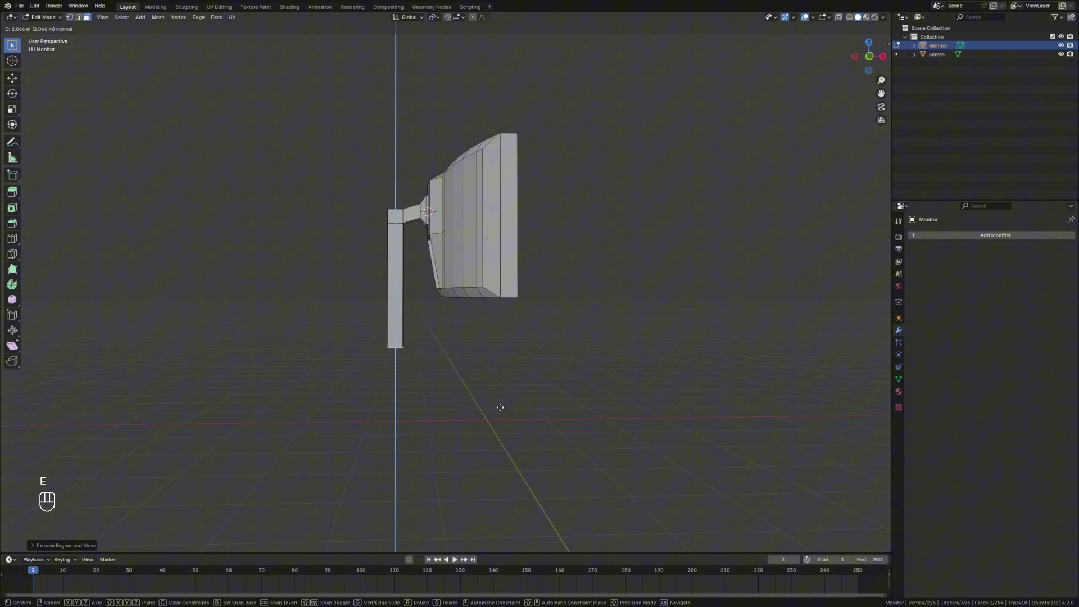
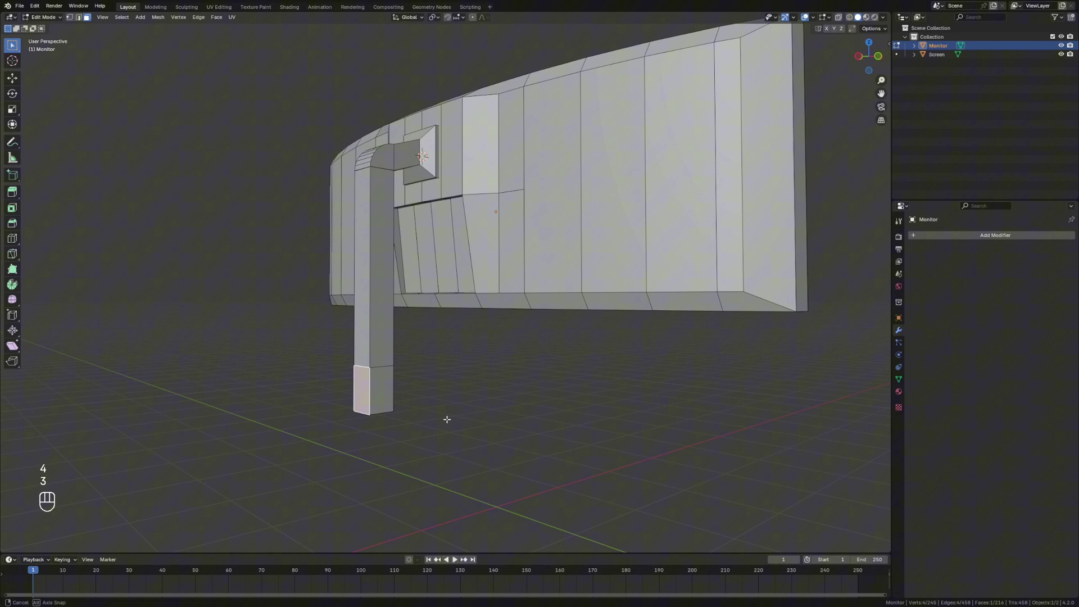
- Extrude a foot from the post base, angle its tip along Z and X, and bevel the bend
{"action": "key", "text": "e"}
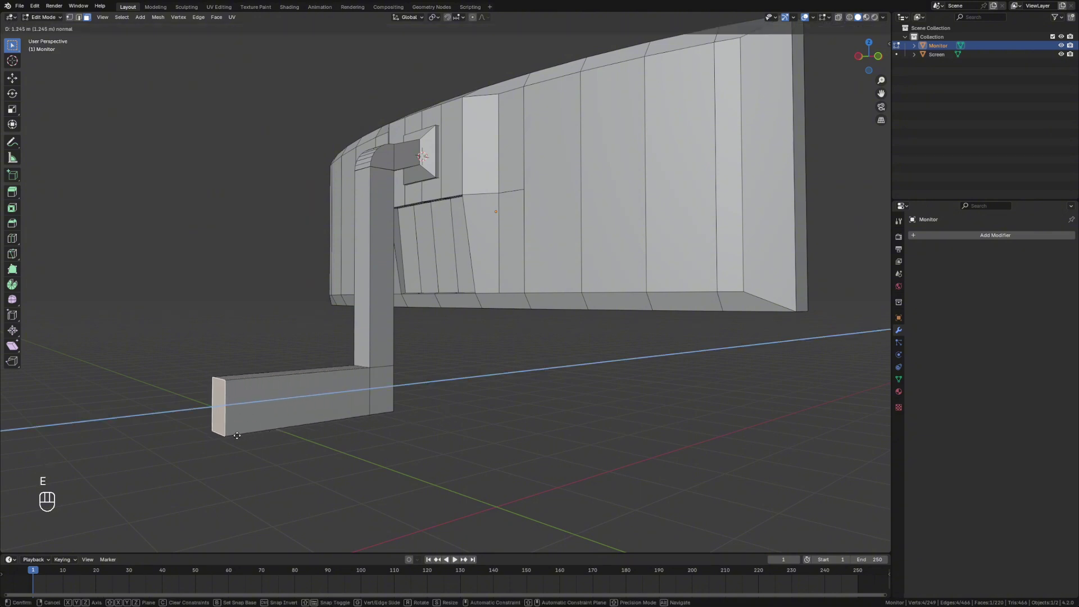
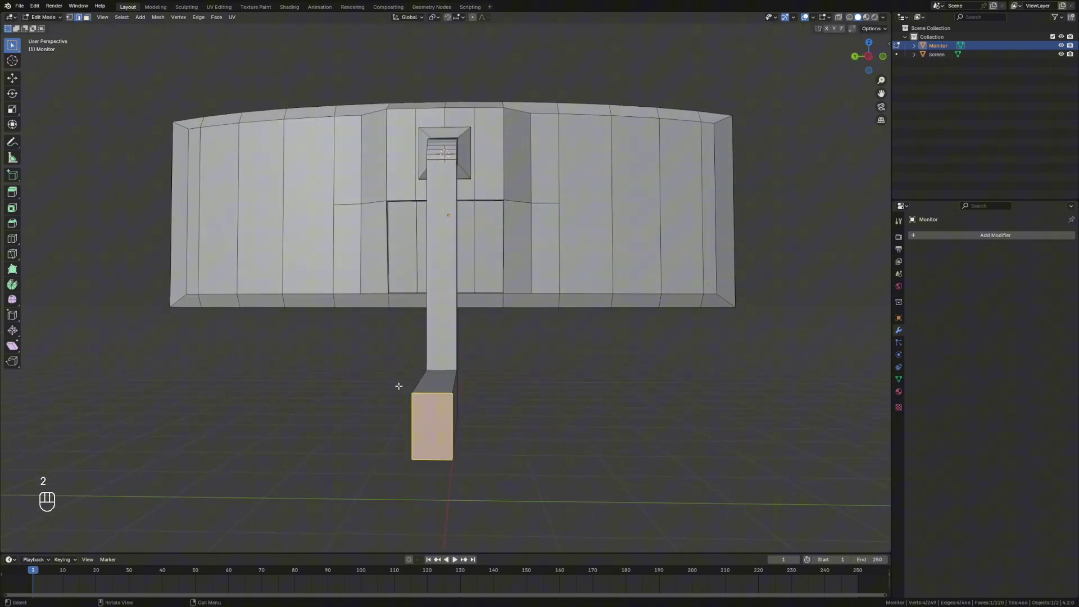
{"action": "key", "text": "g"}
{"action": "key", "text": "z"}
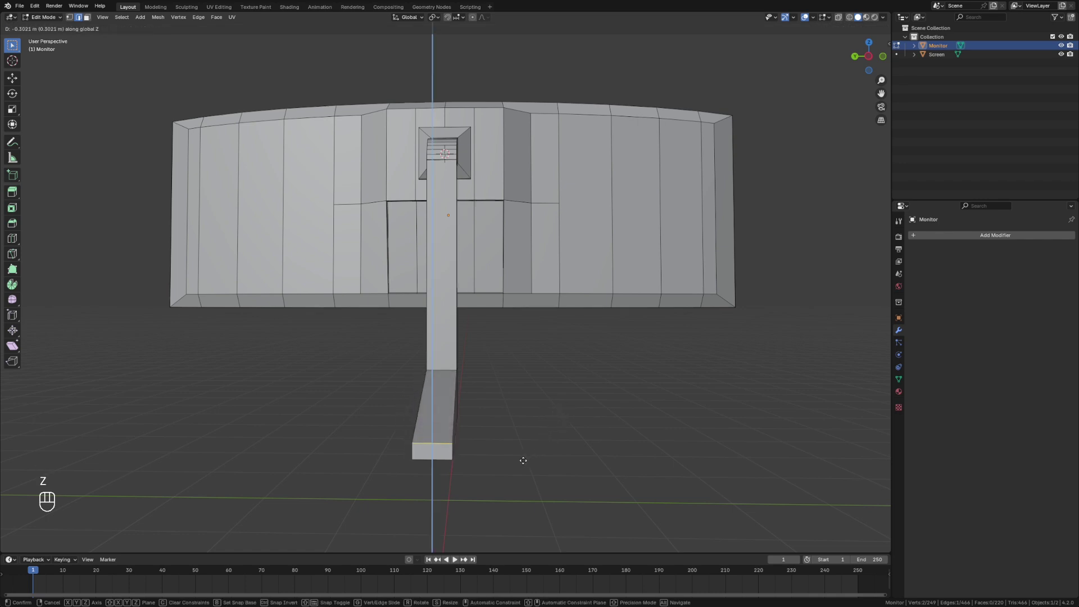
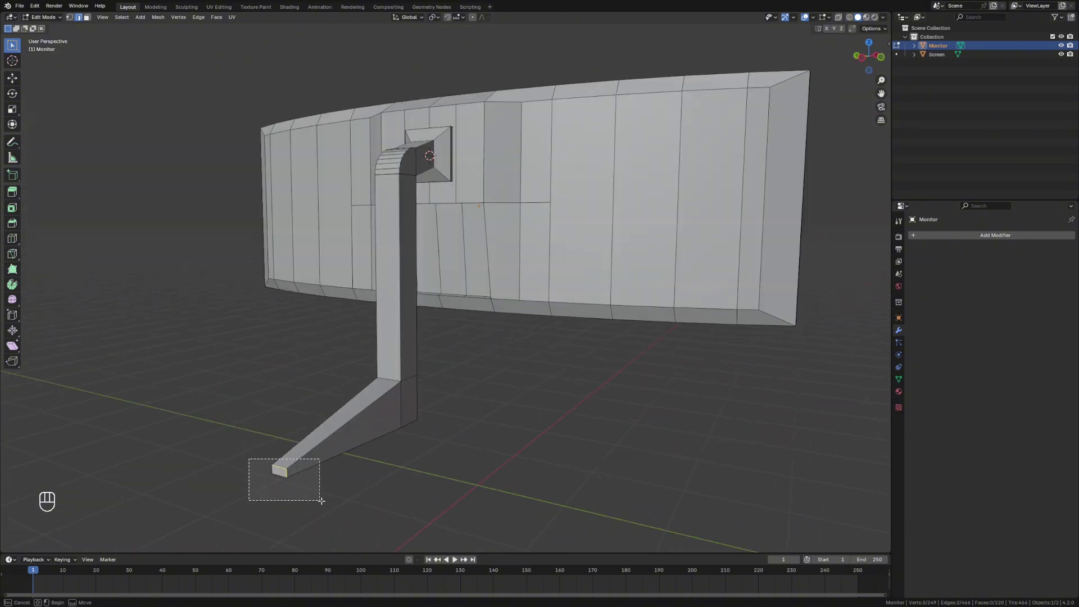
{"action": "key", "text": "g"}
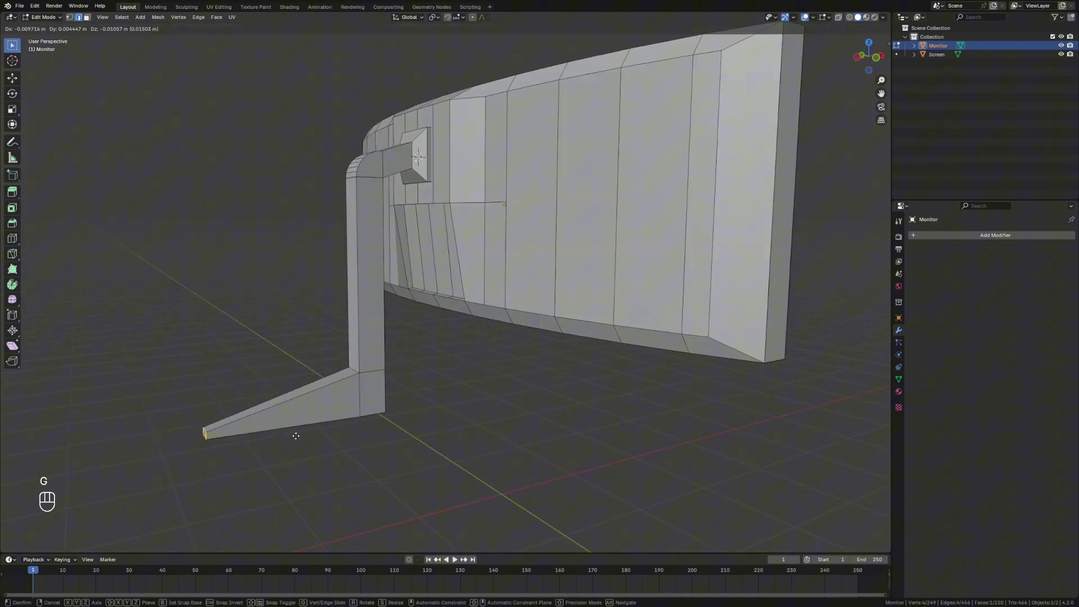
{"action": "key", "text": "x"}
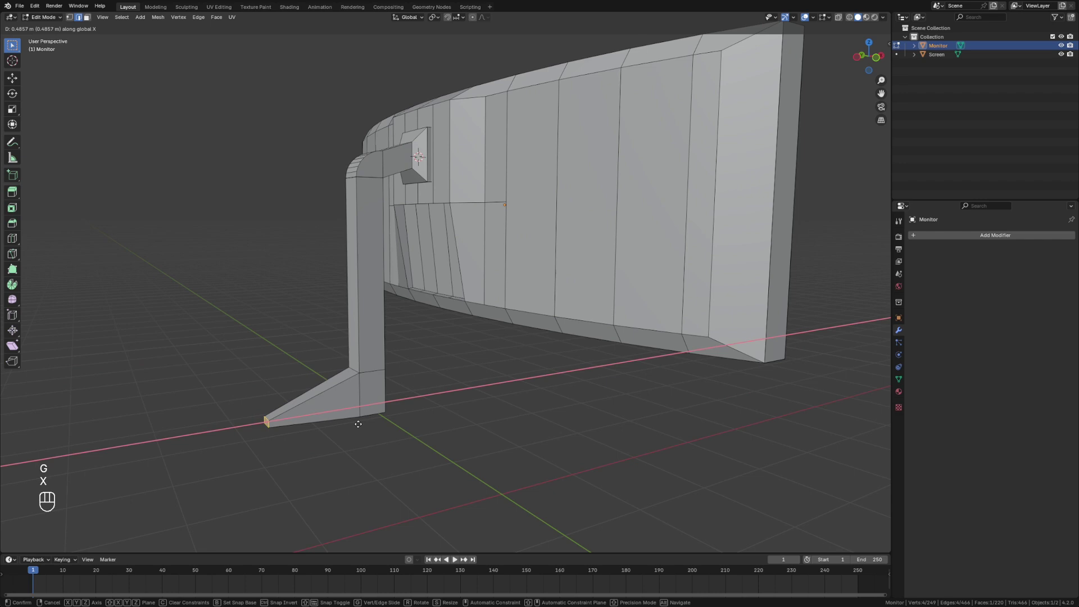
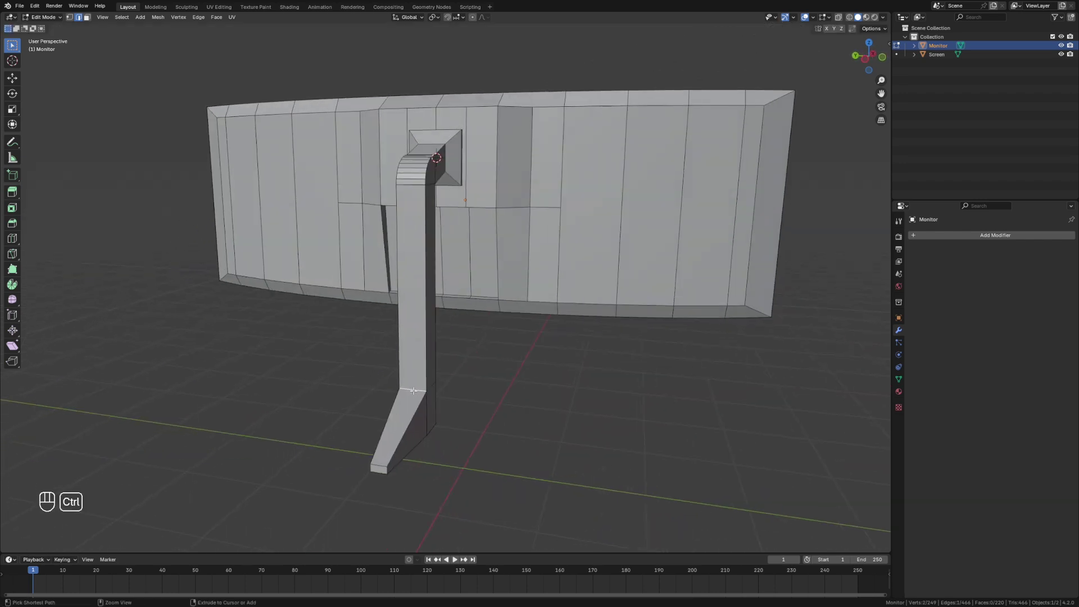
{"action": "key", "text": "ctrl+b"}
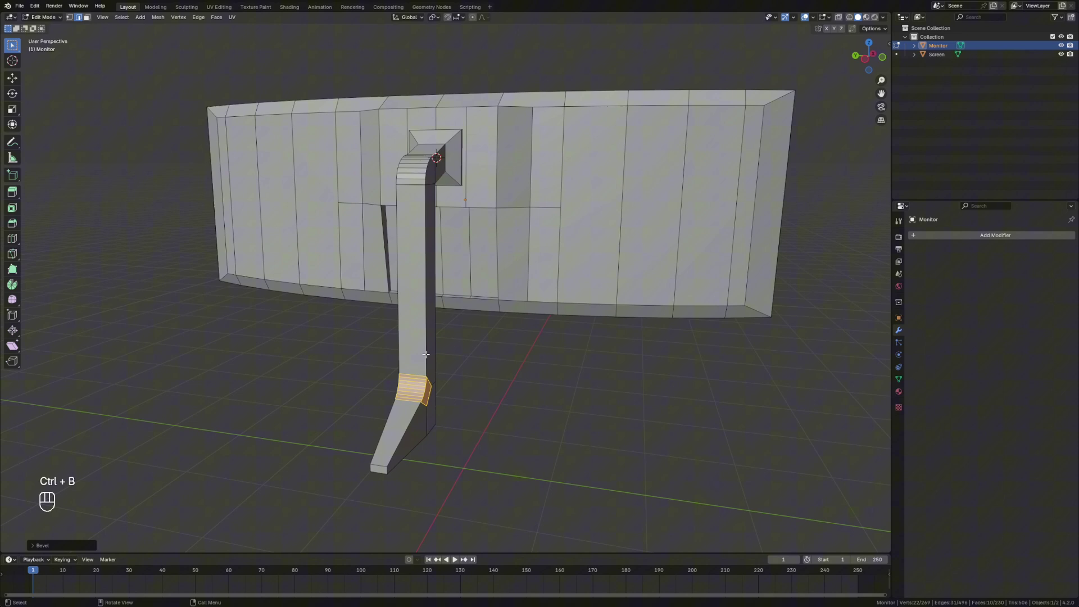
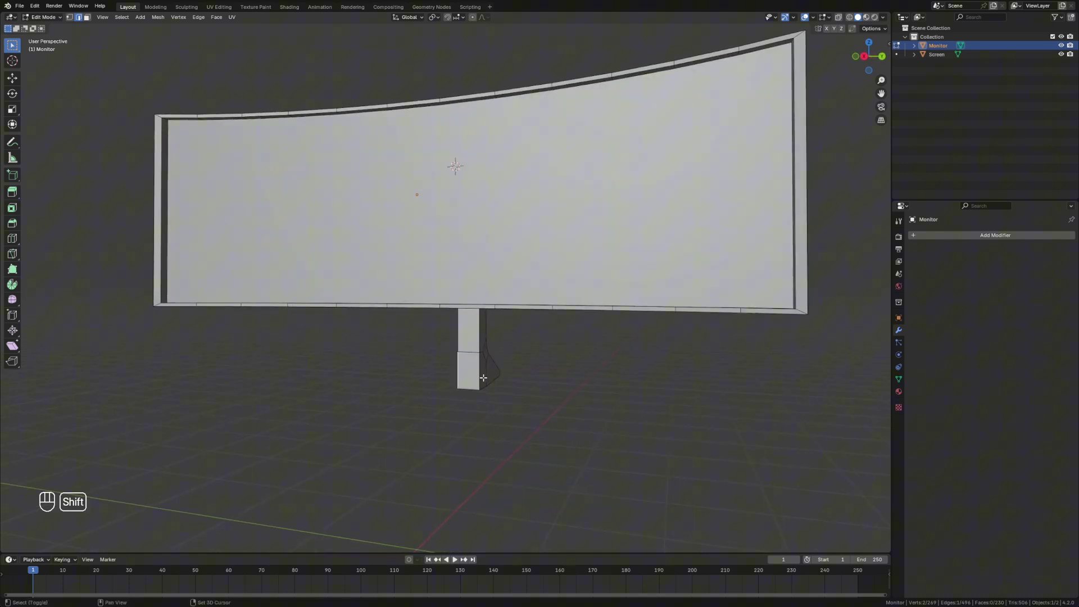
- Narrow the stand's bottom faces along Y and face the monitor from the front
{"action": "key", "text": "s"}
{"action": "key", "text": "y"}
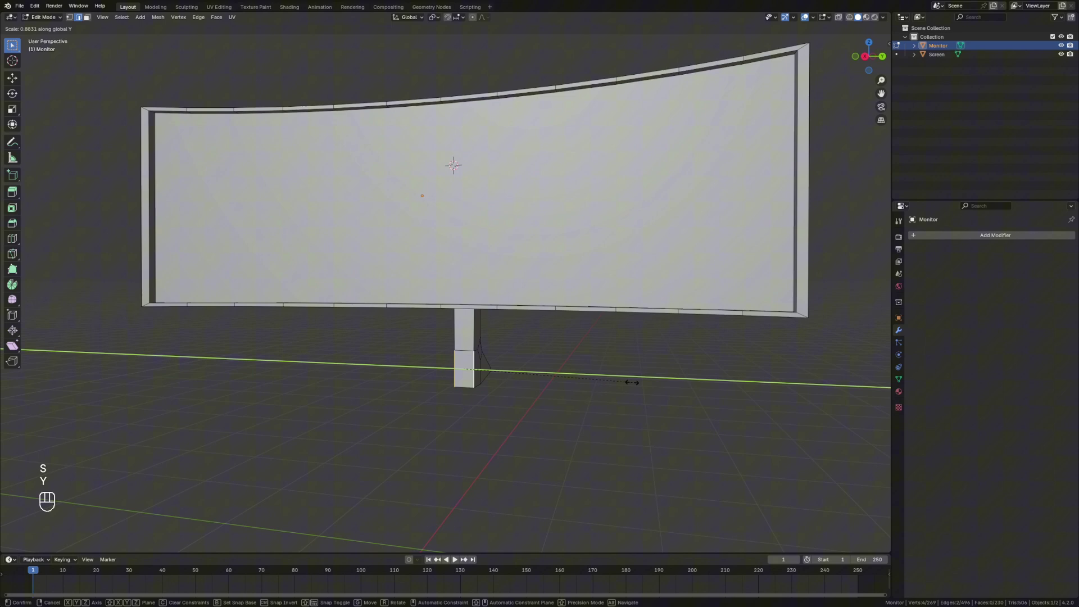
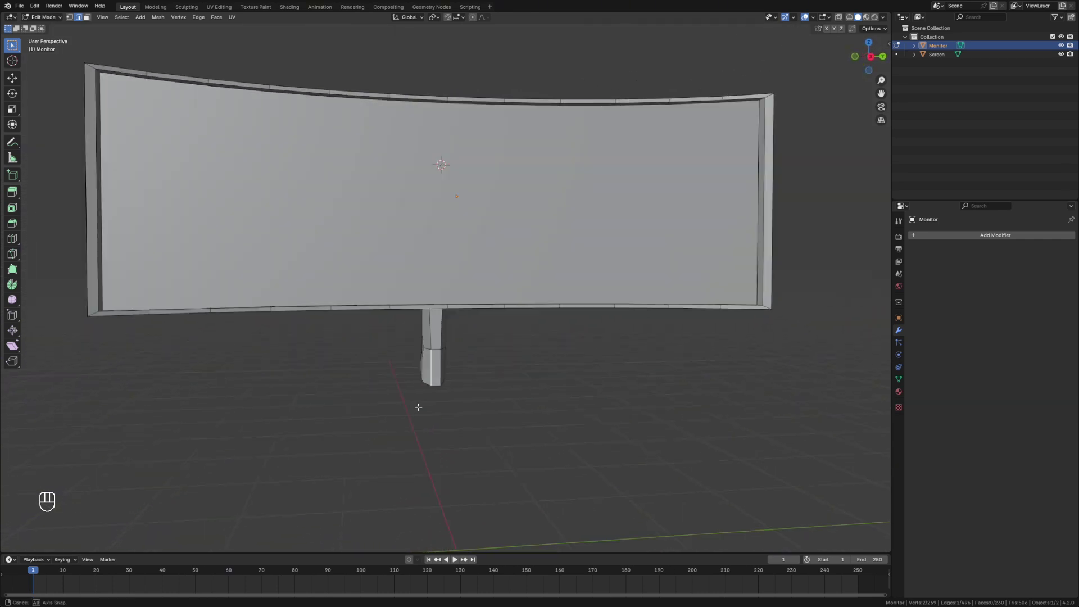
{"action": "key", "text": "3"}
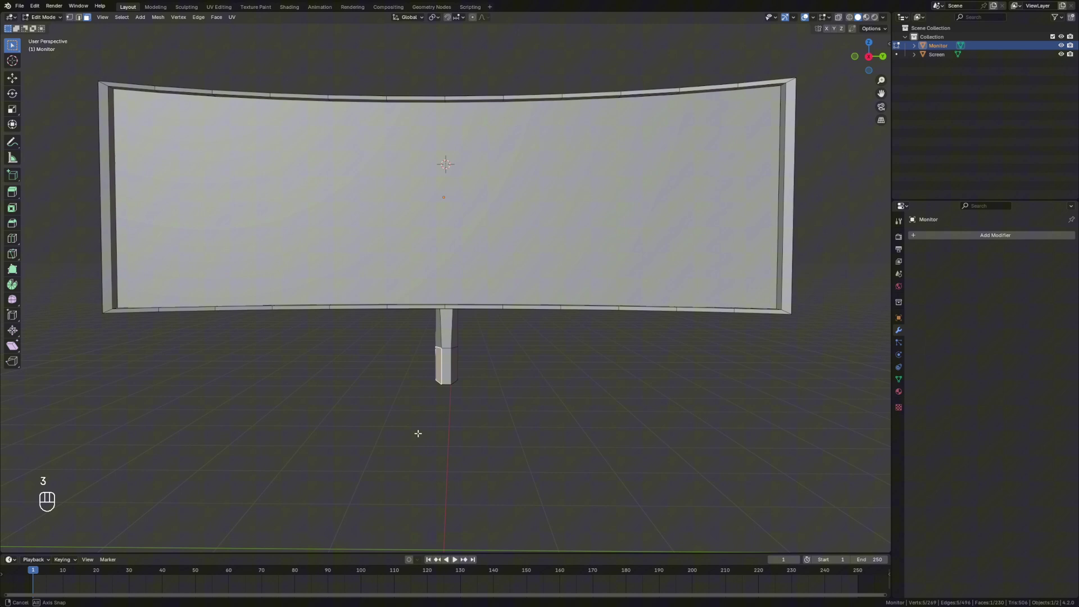
- Extrude the stand's bottom outward repeatedly into a short forward-facing foot section
{"action": "key", "text": "e"}
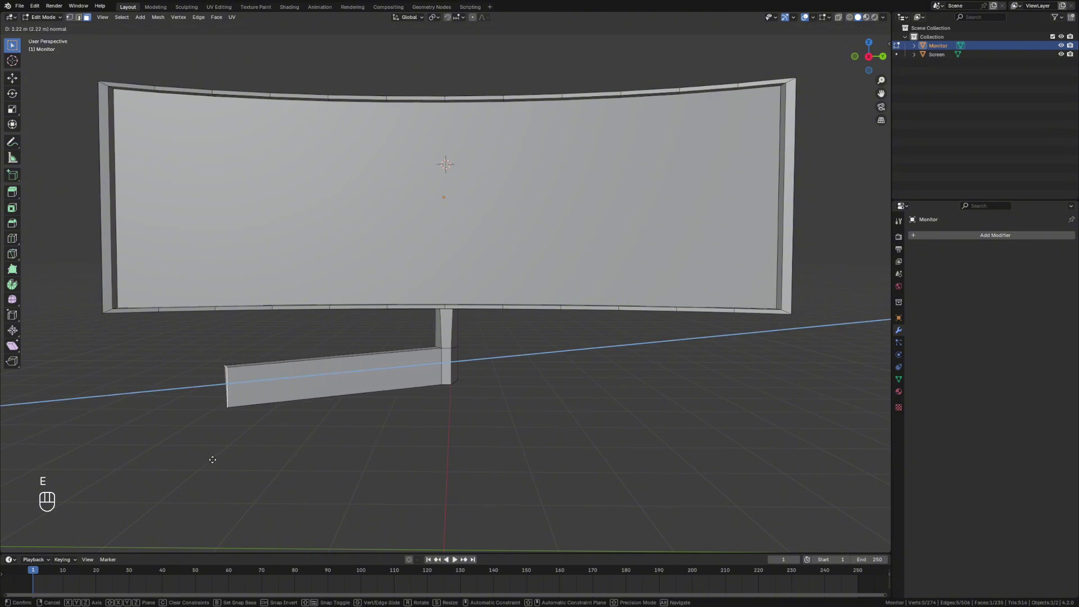
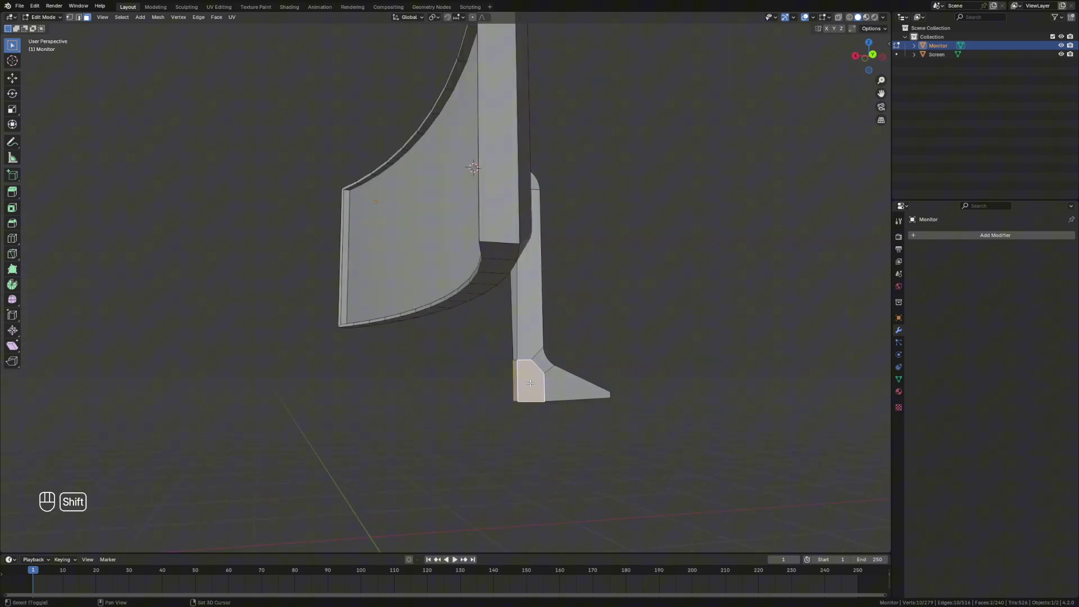
{"action": "key", "text": "e"}
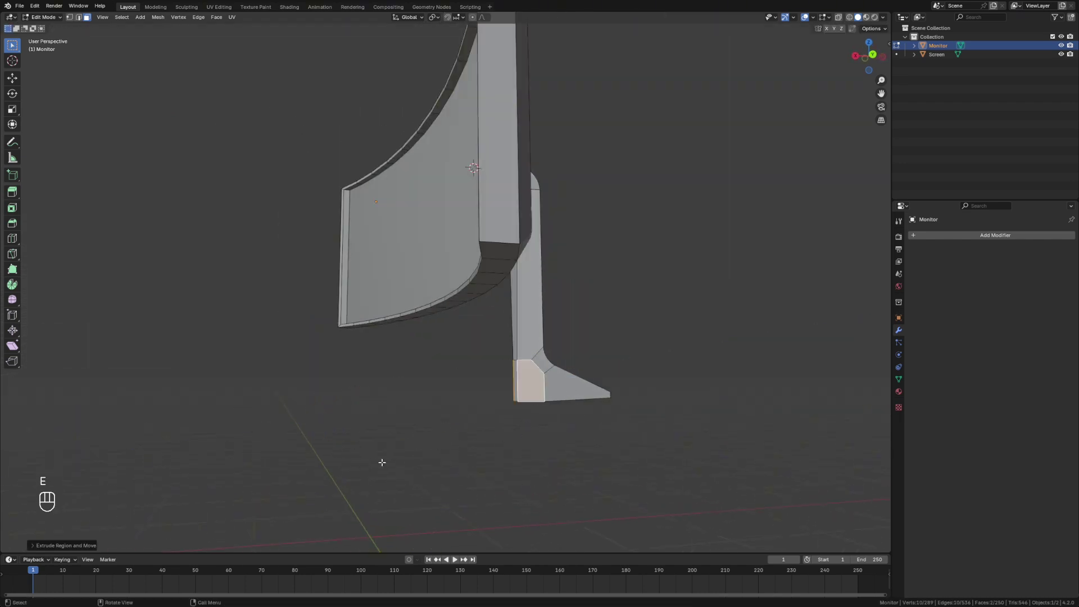
{"action": "key", "text": "e"}
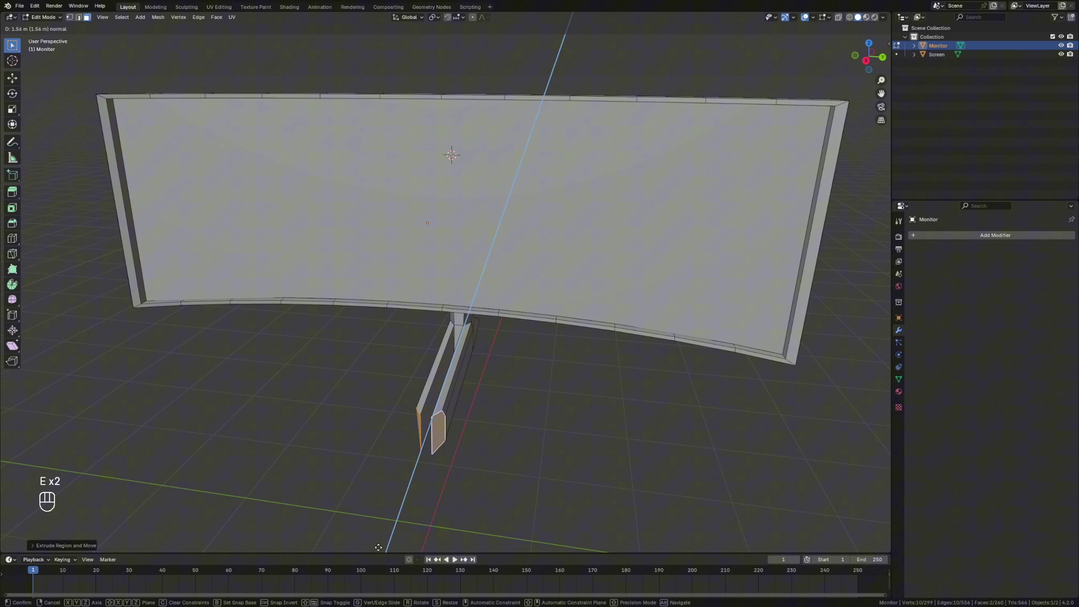
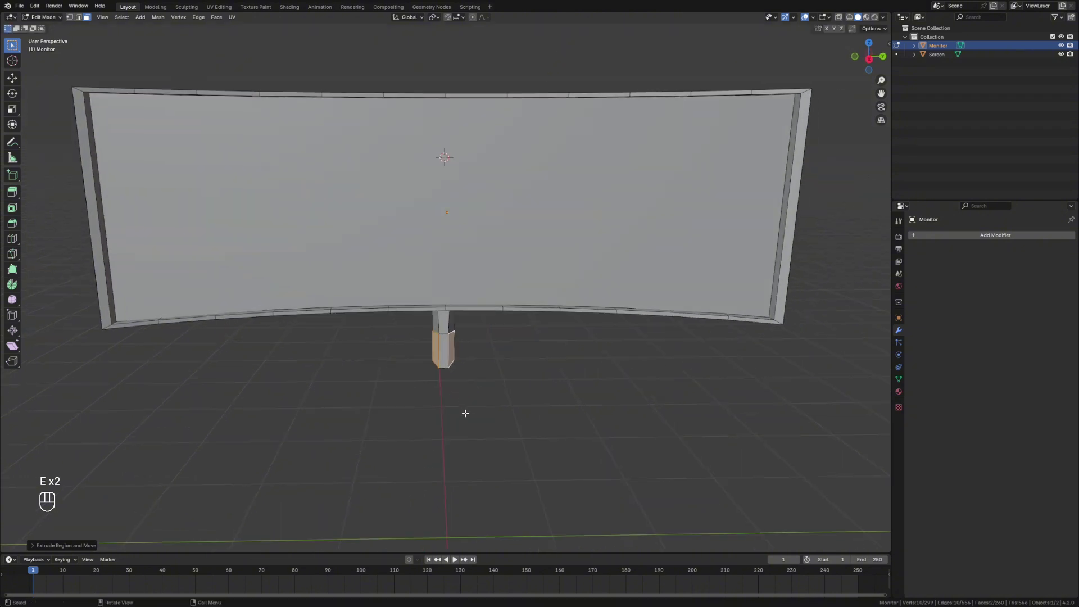
{"action": "left_click", "coordinate": [480, 350]}
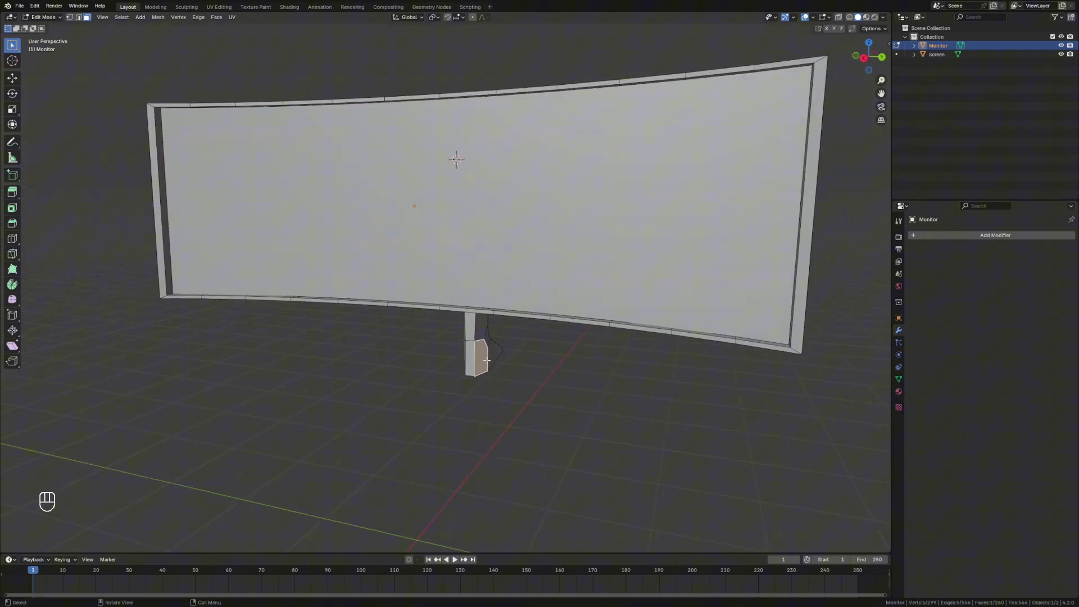
- Separate the foot geometry into its own object and rename it to Base
{"action": "key", "text": "Delete"}
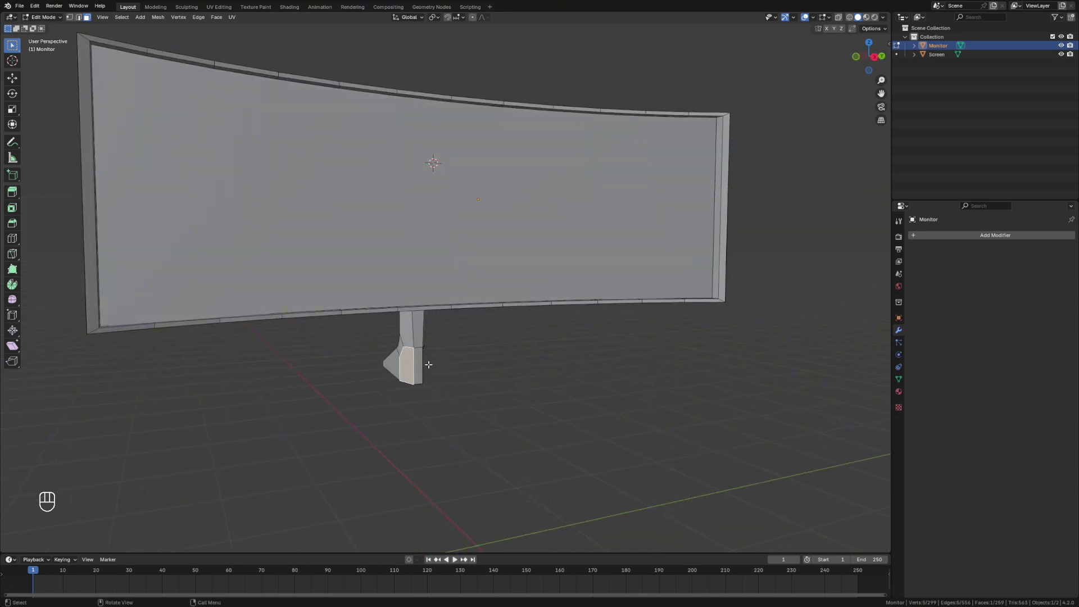
{"action": "key", "text": "p"}
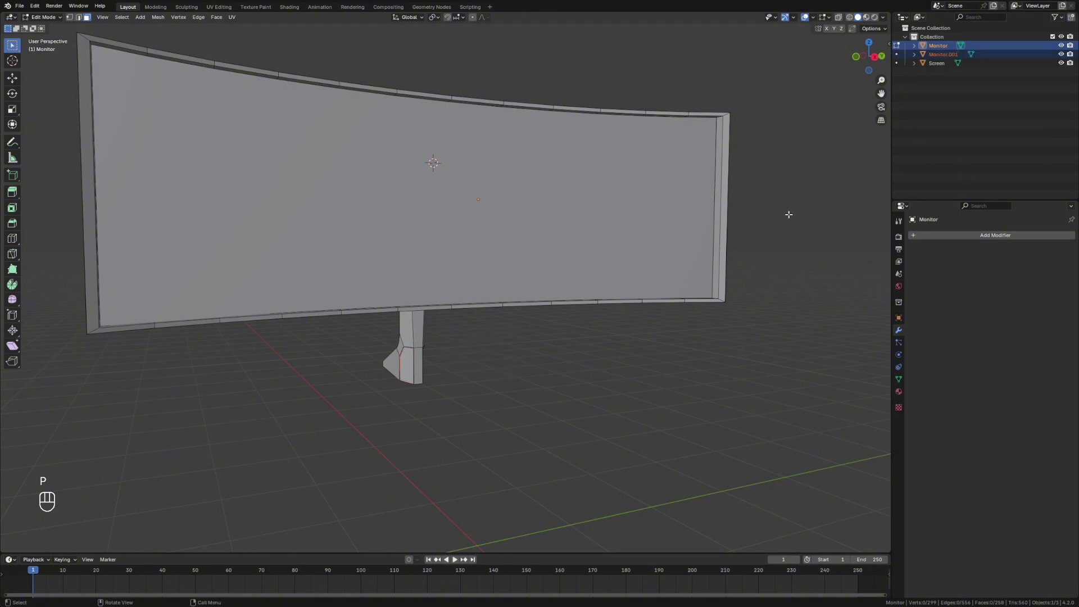
{"action": "key", "text": "Tab"}
{"action": "left_click", "coordinate": [780, 250]}
{"action": "left_click", "coordinate": [942, 56]}
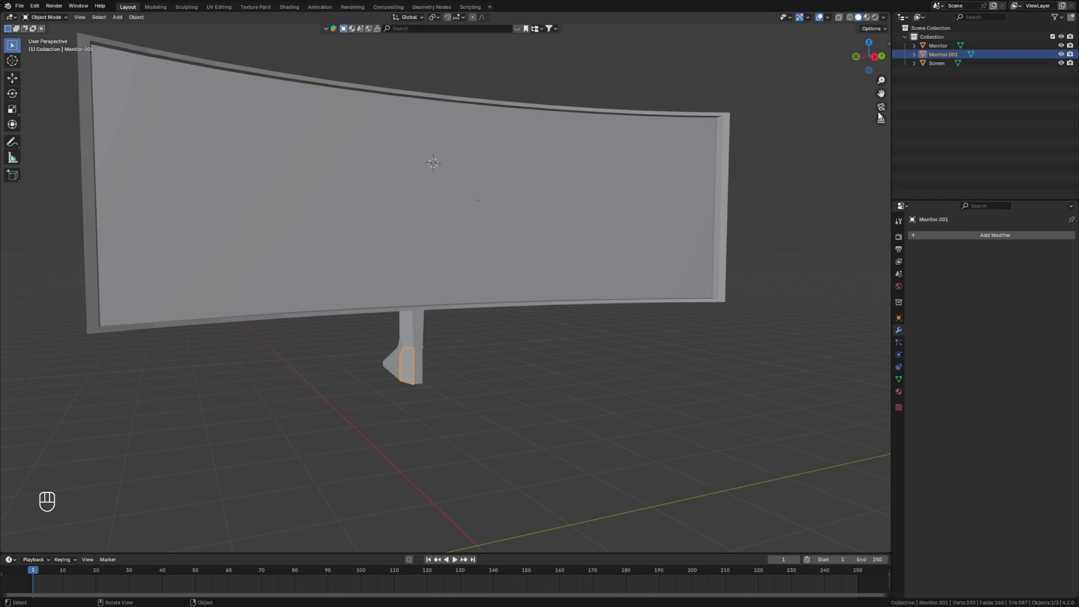
{"action": "left_click_drag", "start_coordinate": [944, 55], "coordinate": [945, 55]}
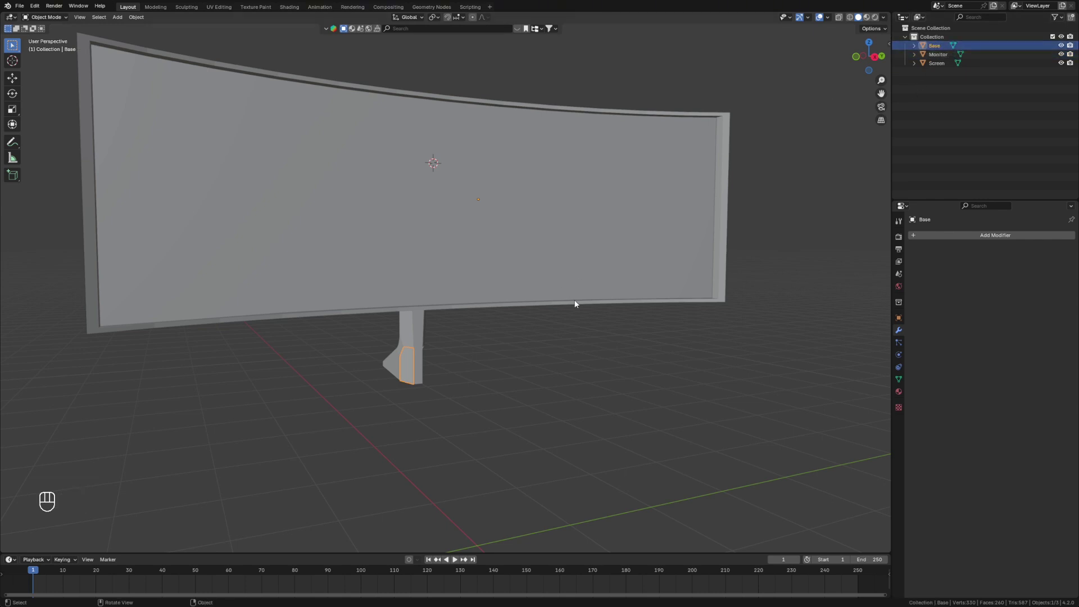
- Give Base a Mirror modifier mirroring across Y instead of X
{"action": "left_click_drag", "start_coordinate": [941, 236], "coordinate": [916, 252]}
{"action": "key", "text": "r"}
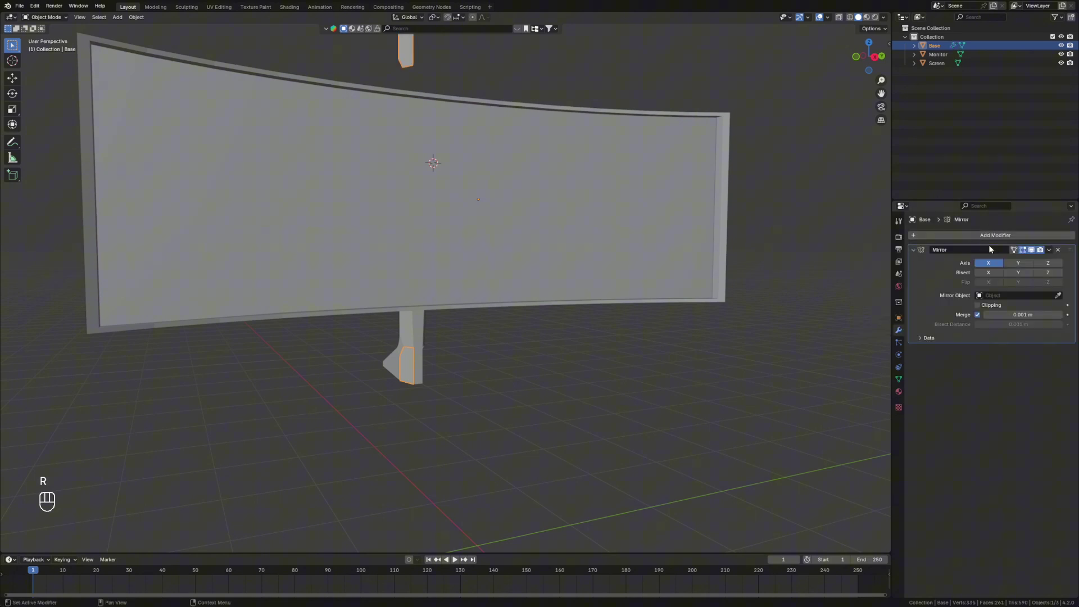
{"action": "left_click", "coordinate": [999, 266]}
{"action": "left_click", "coordinate": [1022, 268]}
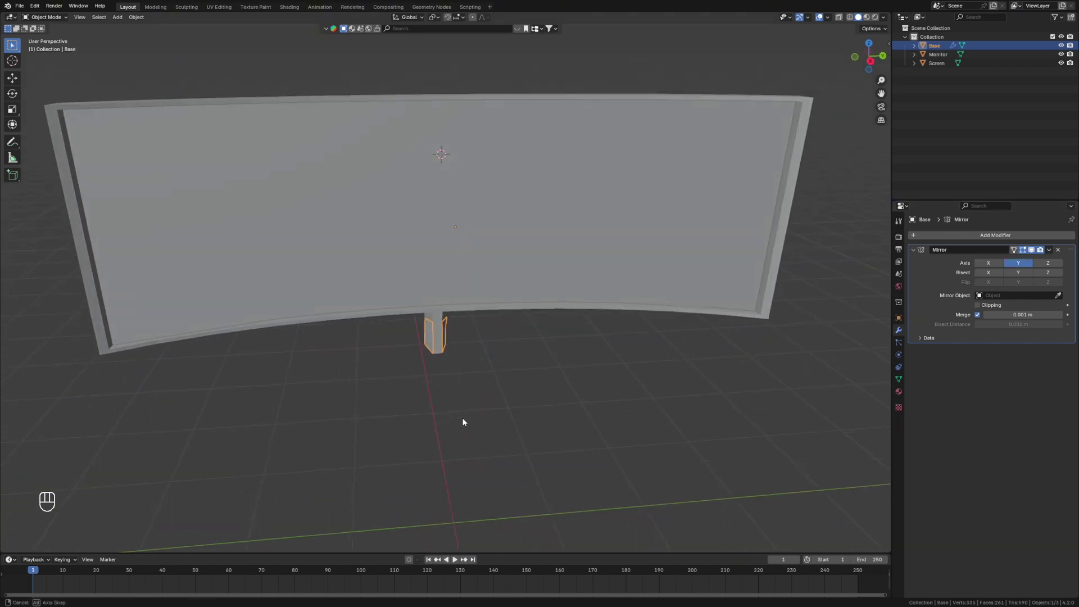
- Extrude the Base foot into a splayed leg moved flat on the ground with a tapered tip
{"action": "key", "text": "e"}
{"action": "left_click", "coordinate": [940, 54]}
{"action": "key", "text": "Tab"}
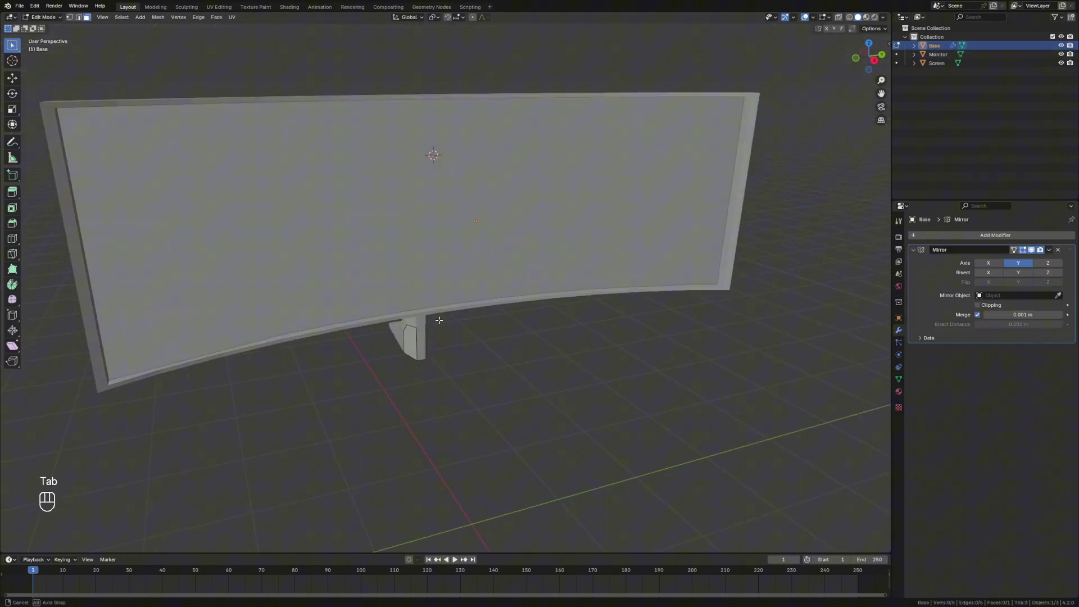
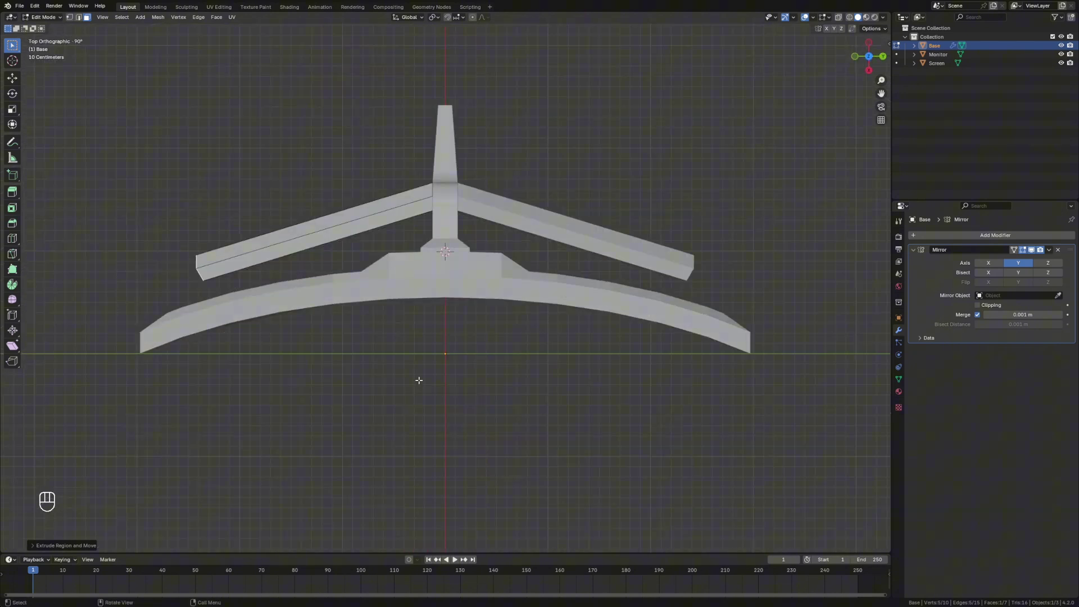
{"action": "key", "text": "g"}
{"action": "key", "text": "shift+z"}
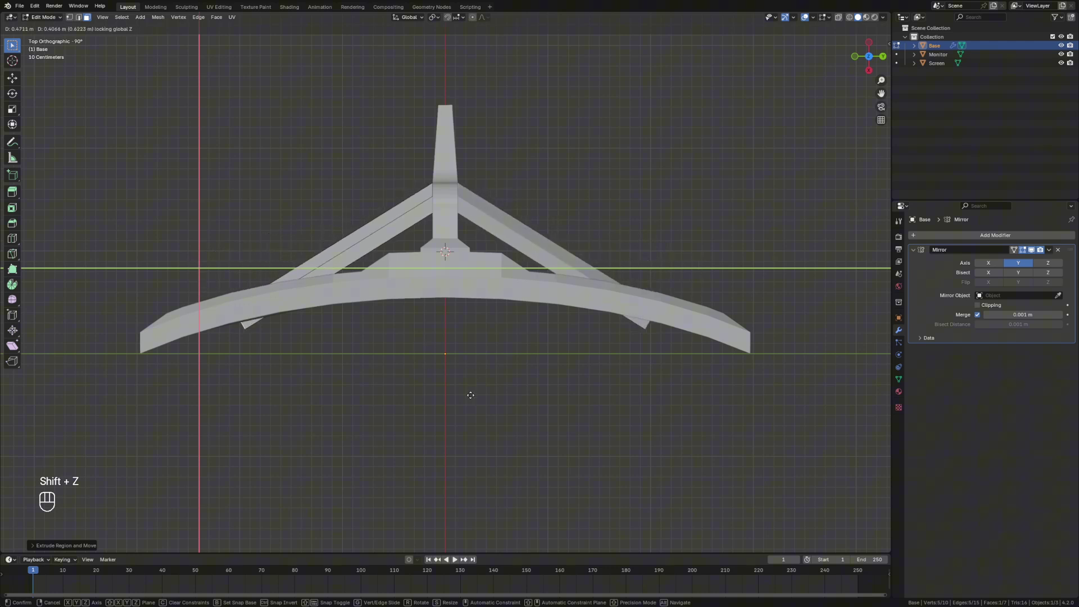
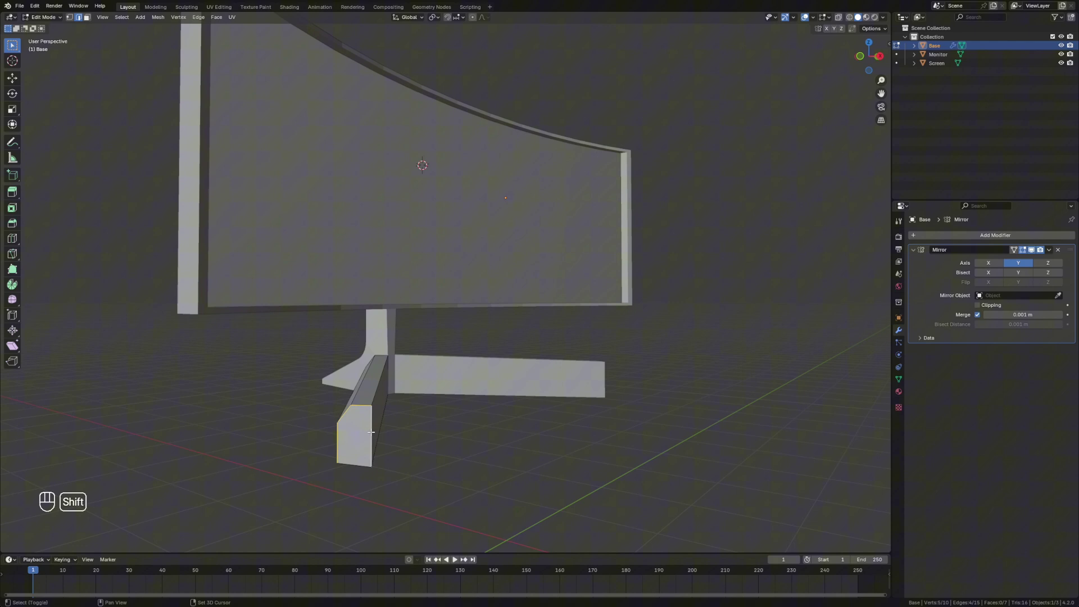
{"action": "key", "text": "s"}
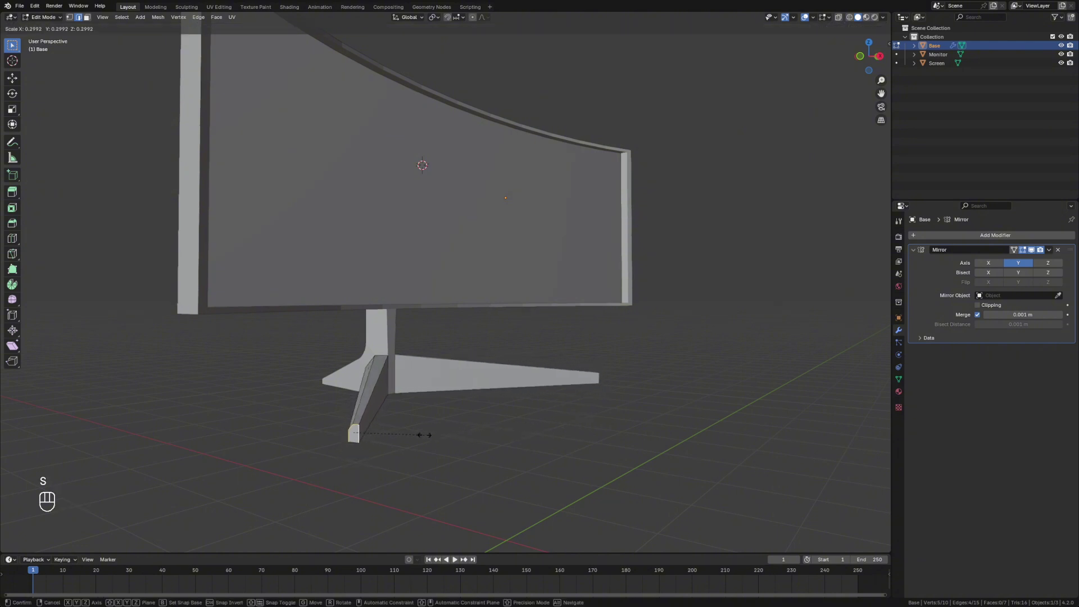
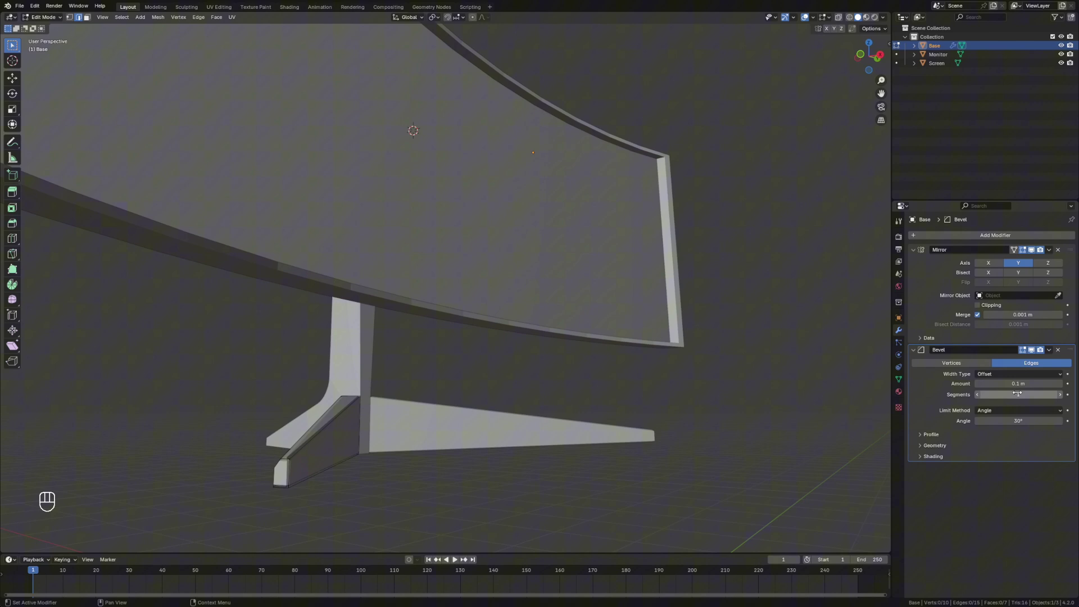
- Raise the Base Bevel modifier to two segments
{"action": "left_click", "coordinate": [1064, 398]}
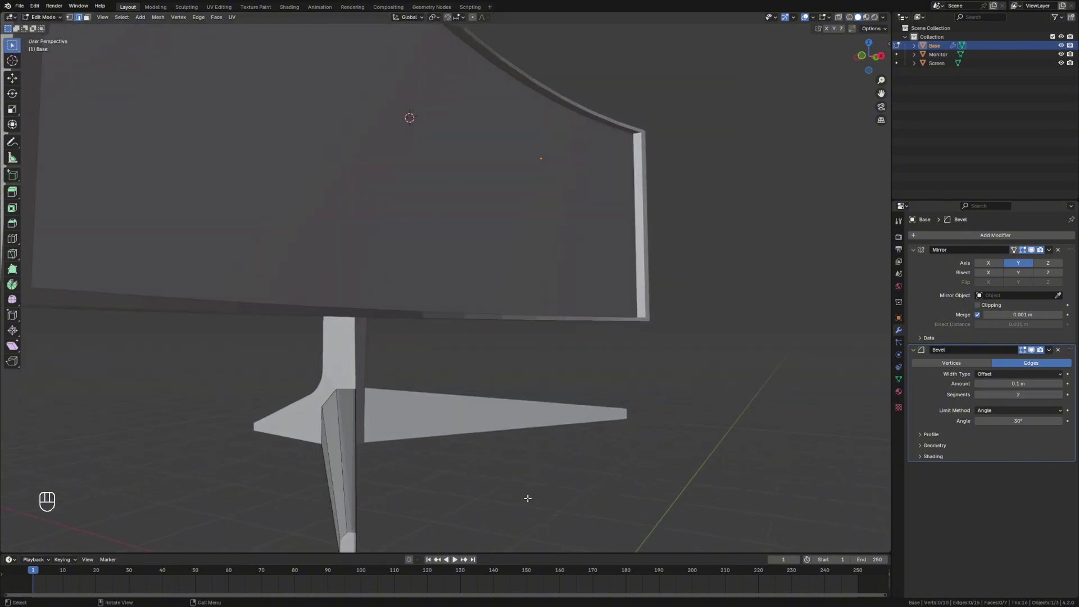
- Leave editing, smooth-shade the Monitor body and orbit to face its front
{"action": "key", "text": "Tab"}
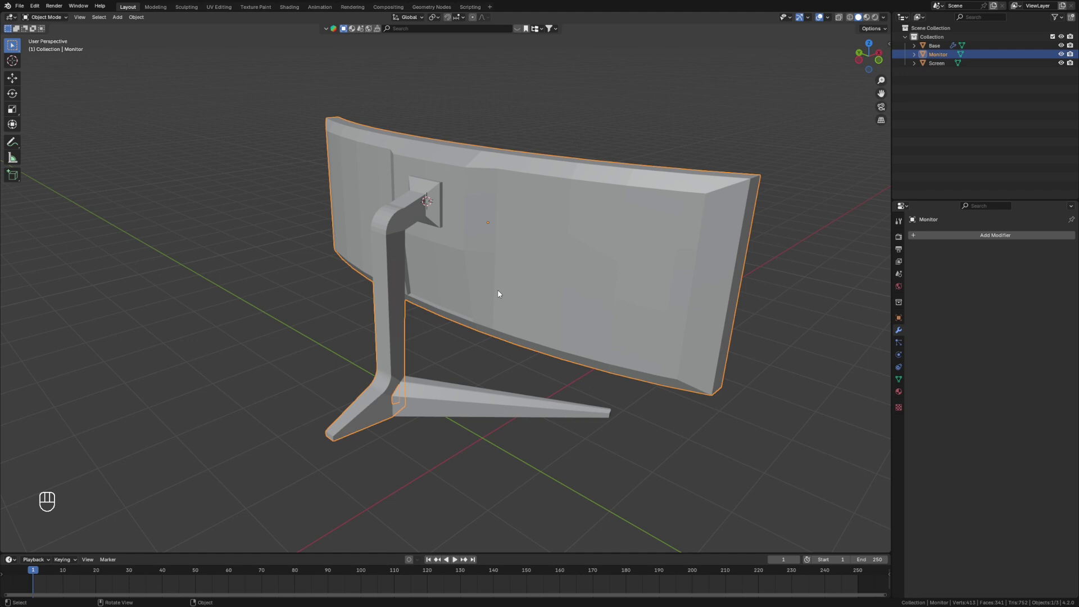
{"action": "left_click_drag", "start_coordinate": [501, 292], "coordinate": [467, 287]}
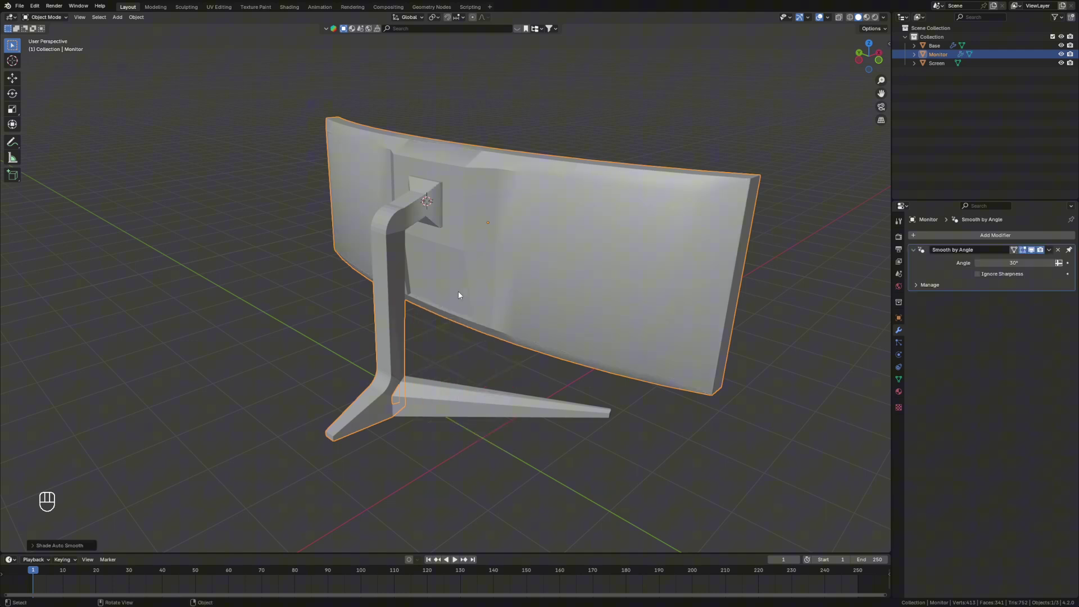
{"action": "left_click", "coordinate": [688, 356]}
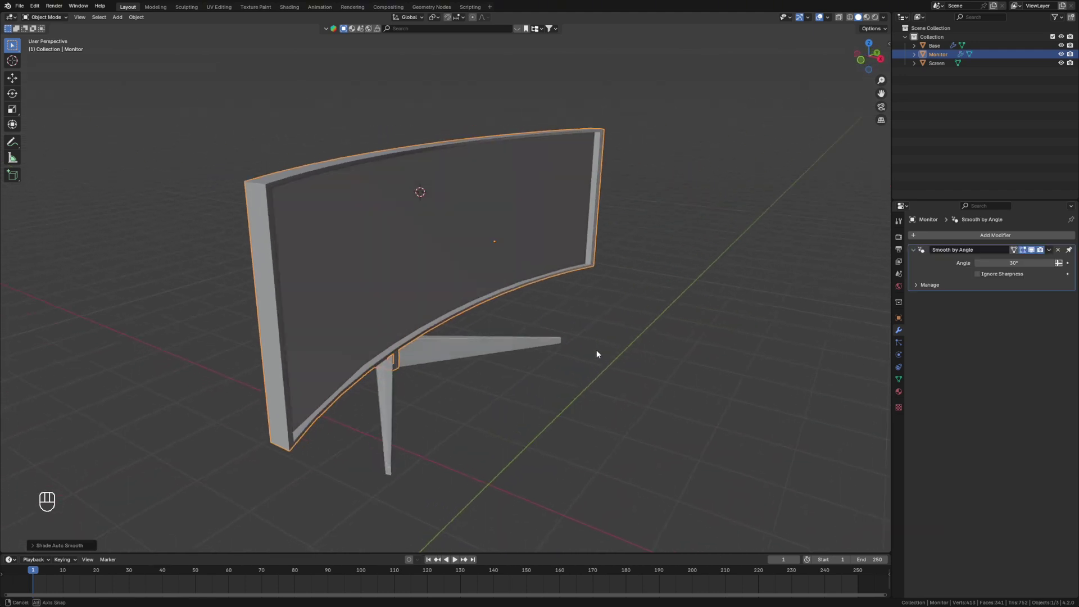
{"action": "middle_click", "coordinate": [540, 343]}
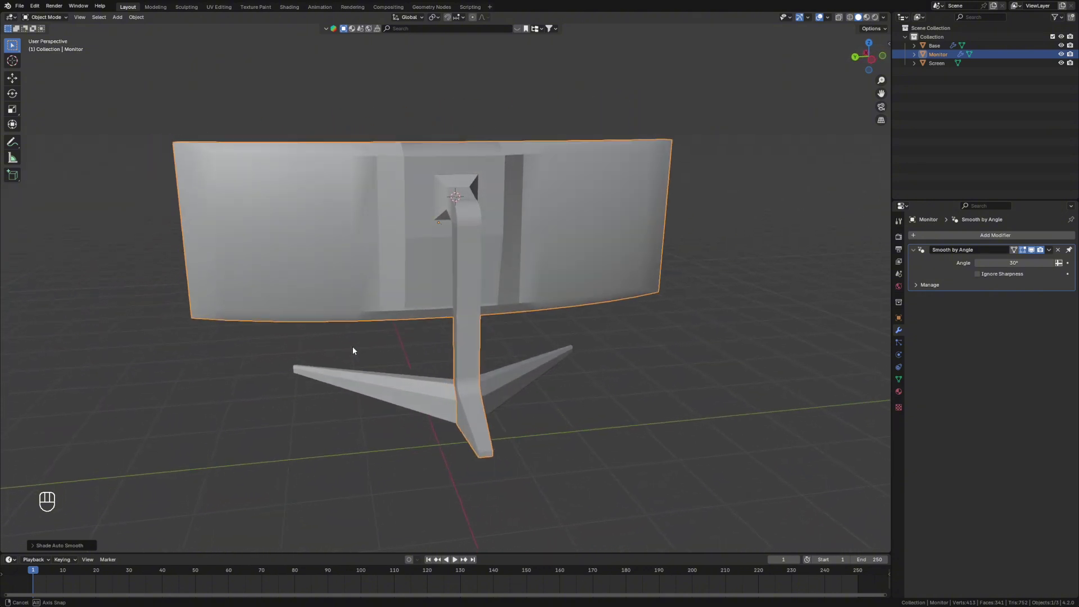
{"action": "middle_click", "coordinate": [365, 353]}
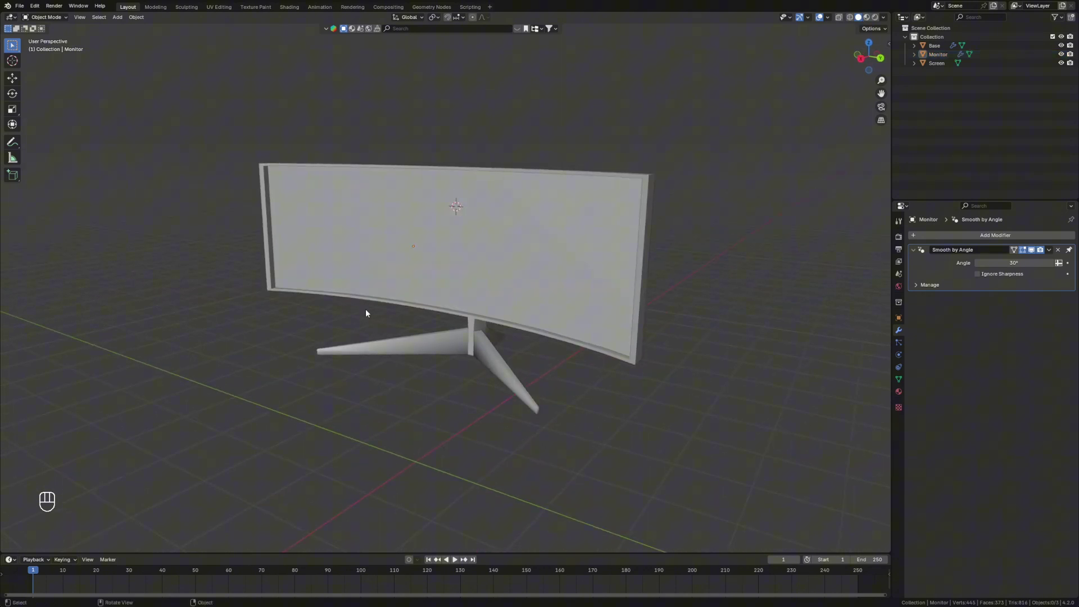
{"action": "left_click", "coordinate": [584, 345]}
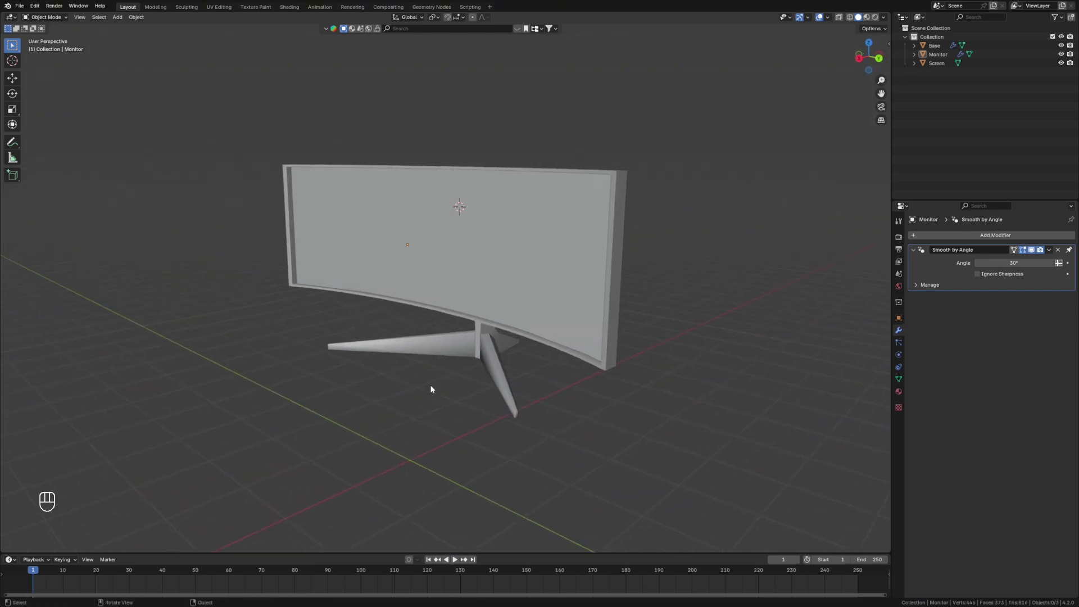
- Search BlenderKit's Materials library for "black plastic" from the sidebar
{"action": "key", "text": "n"}
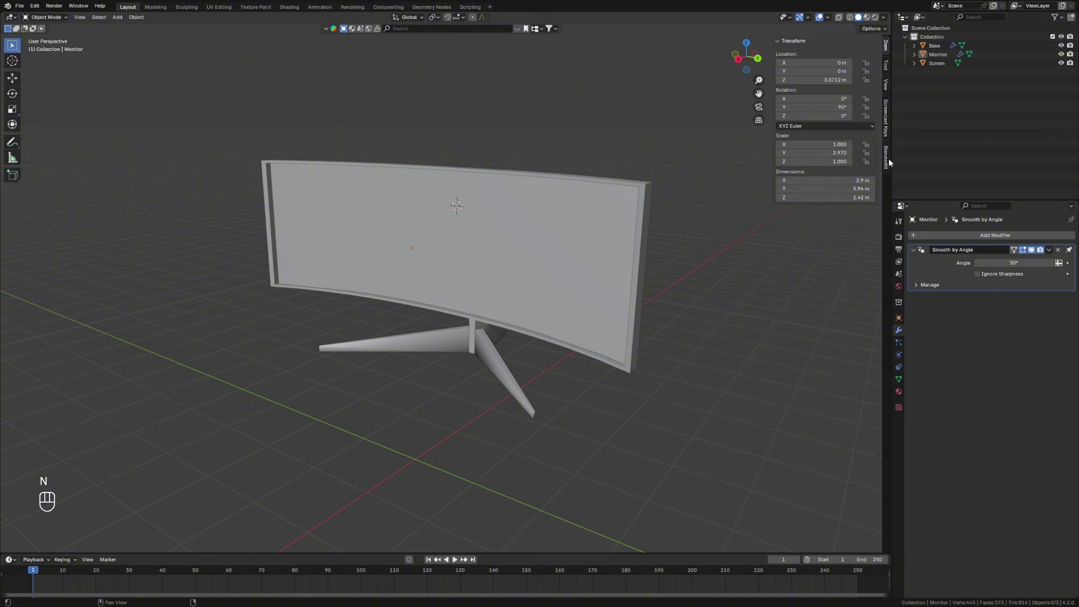
{"action": "left_click", "coordinate": [890, 162]}
{"action": "left_click", "coordinate": [821, 91]}
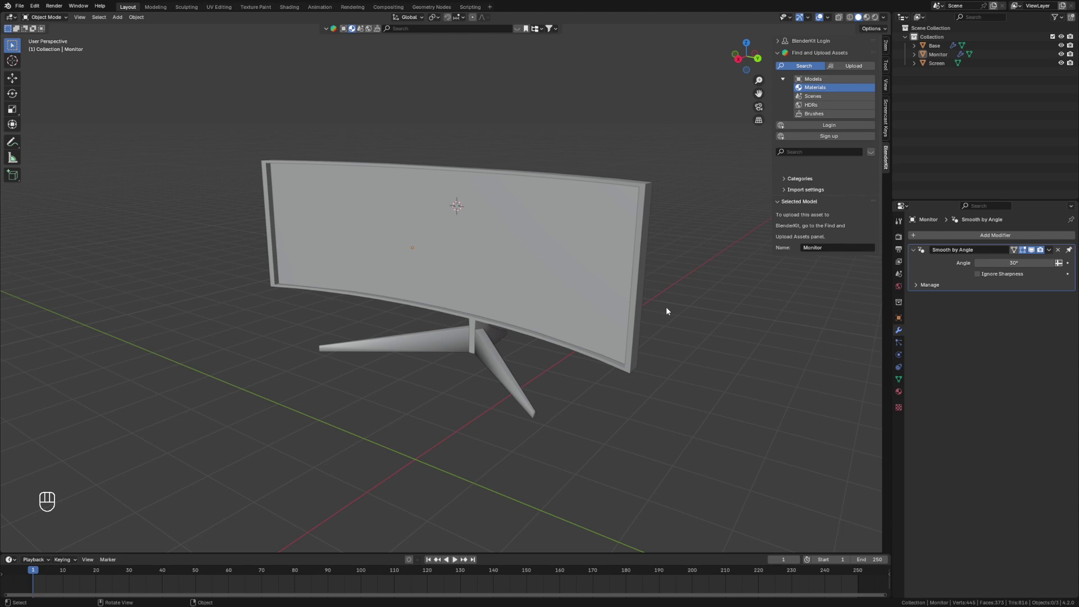
{"action": "left_click_drag", "start_coordinate": [744, 235], "coordinate": [811, 146]}
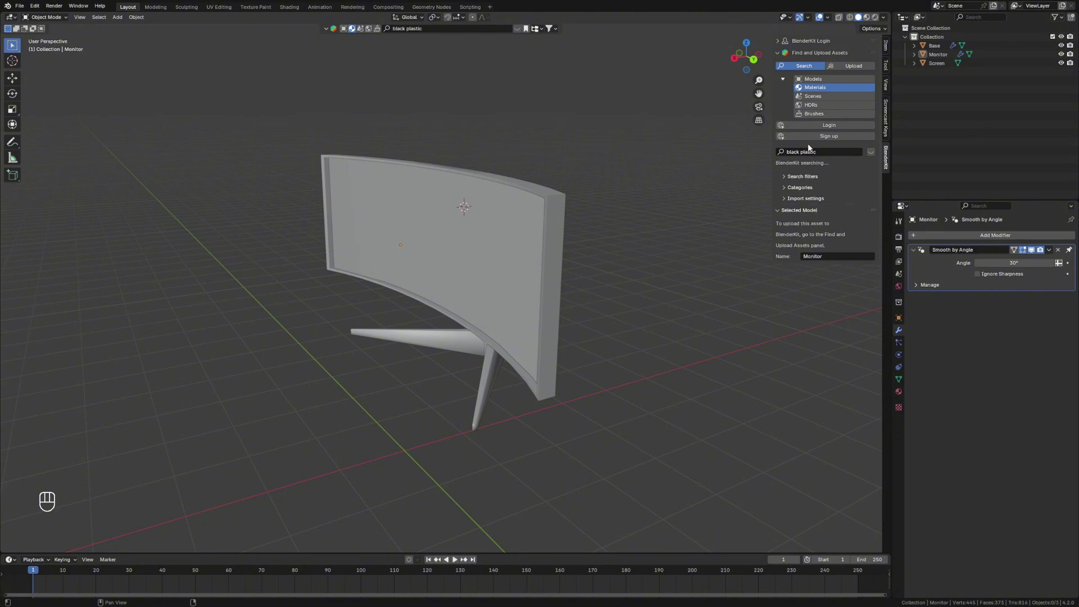
{"action": "left_click", "coordinate": [875, 157]}
{"action": "left_click", "coordinate": [835, 153]}
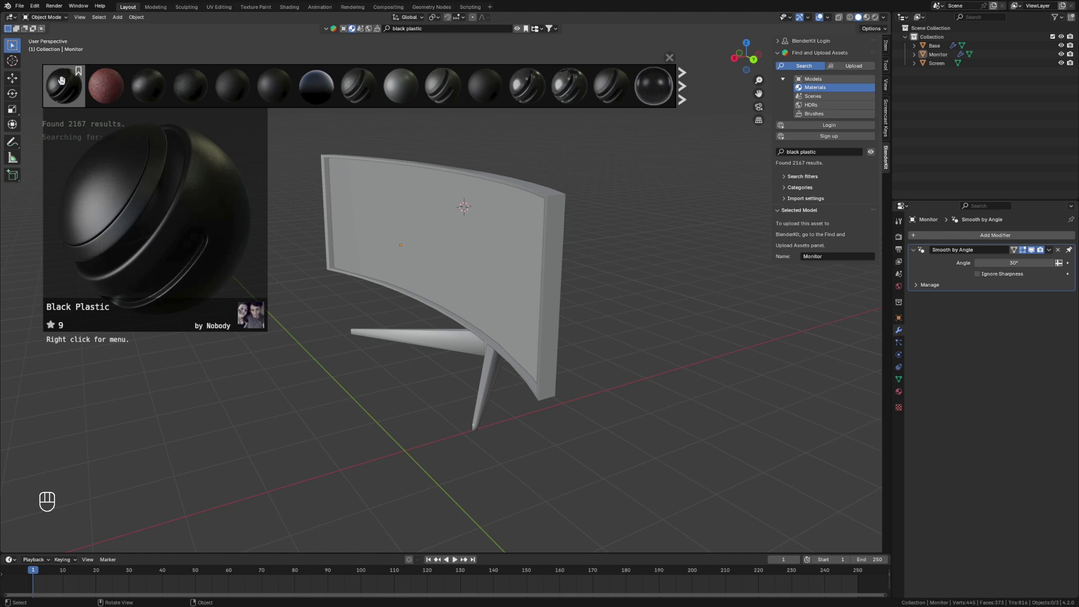
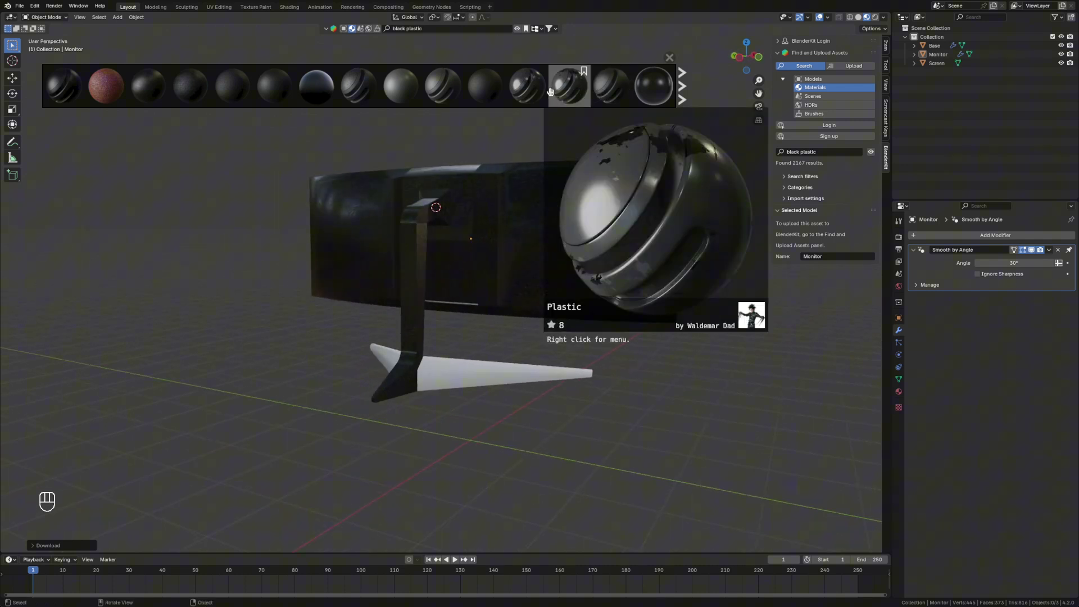
- Try a Plastic material, then apply "Black plastic with scratches" to the Monitor body
{"action": "left_click", "coordinate": [536, 89]}
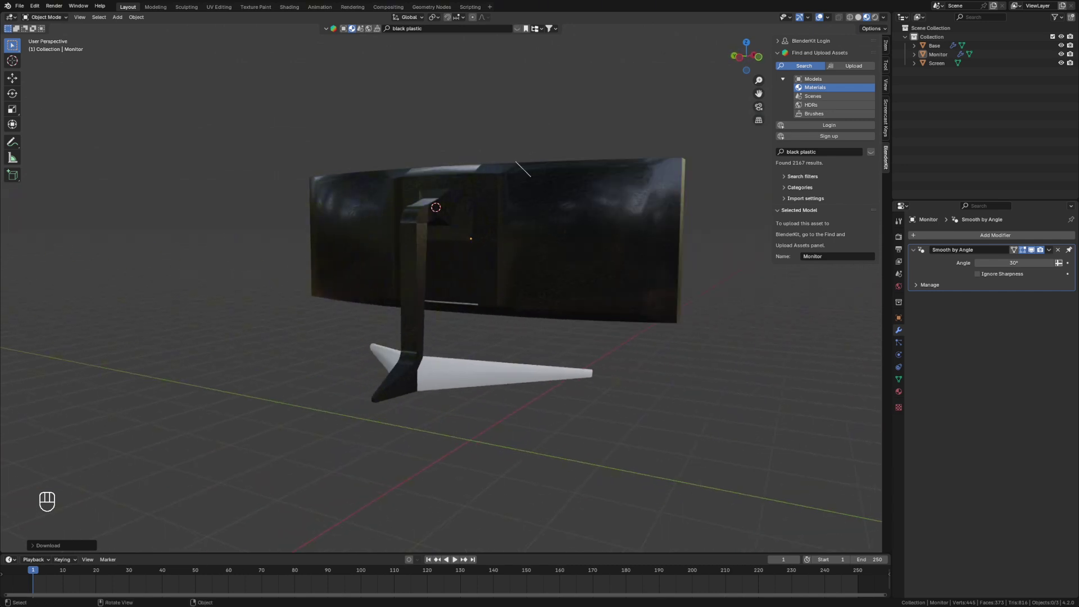
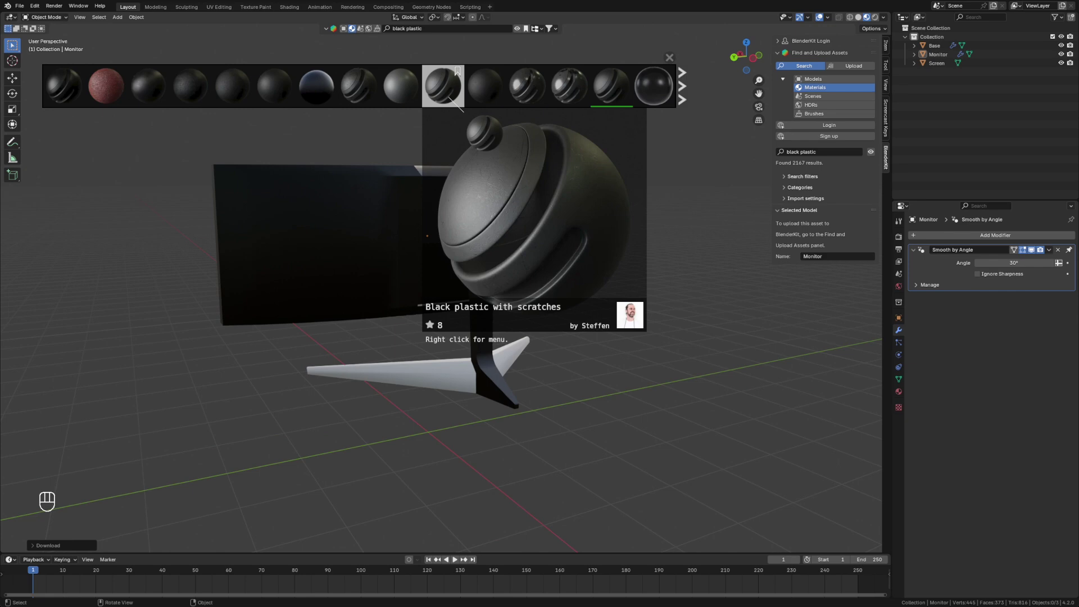
{"action": "left_click", "coordinate": [136, 229]}
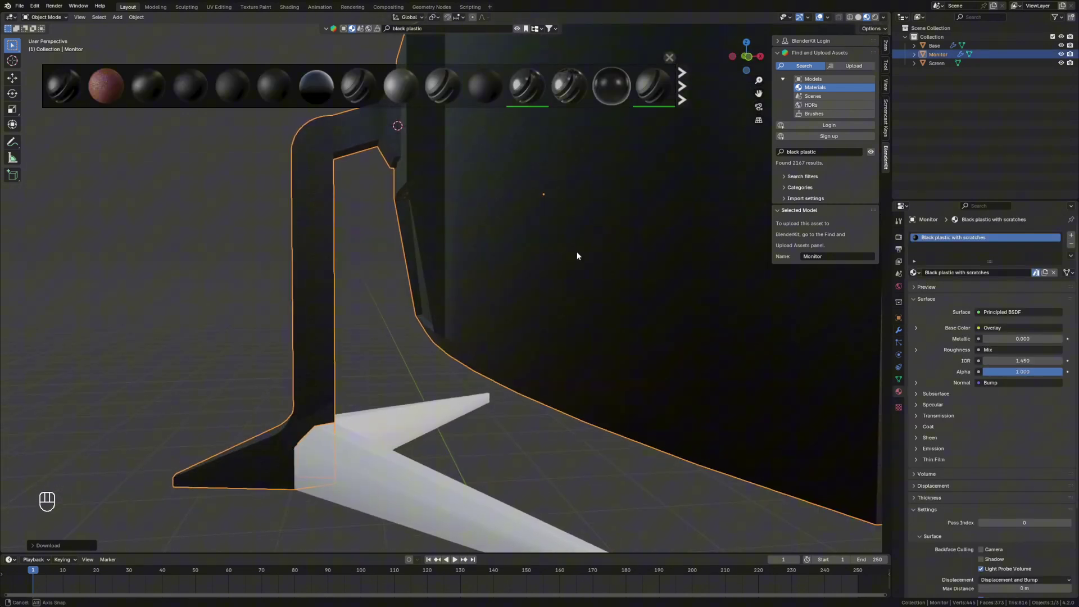
{"action": "left_click", "coordinate": [565, 230]}
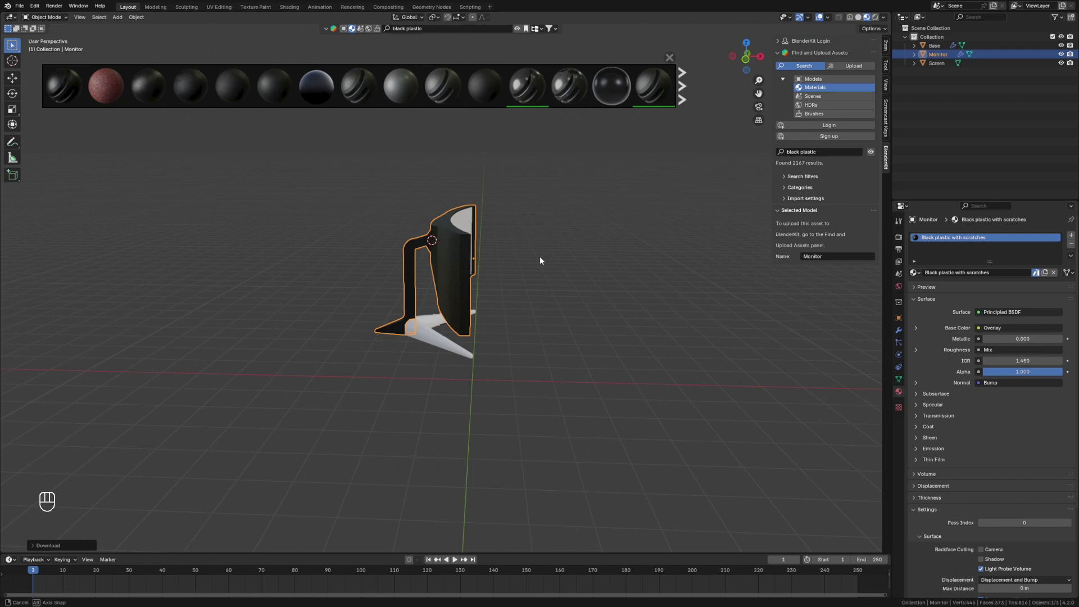
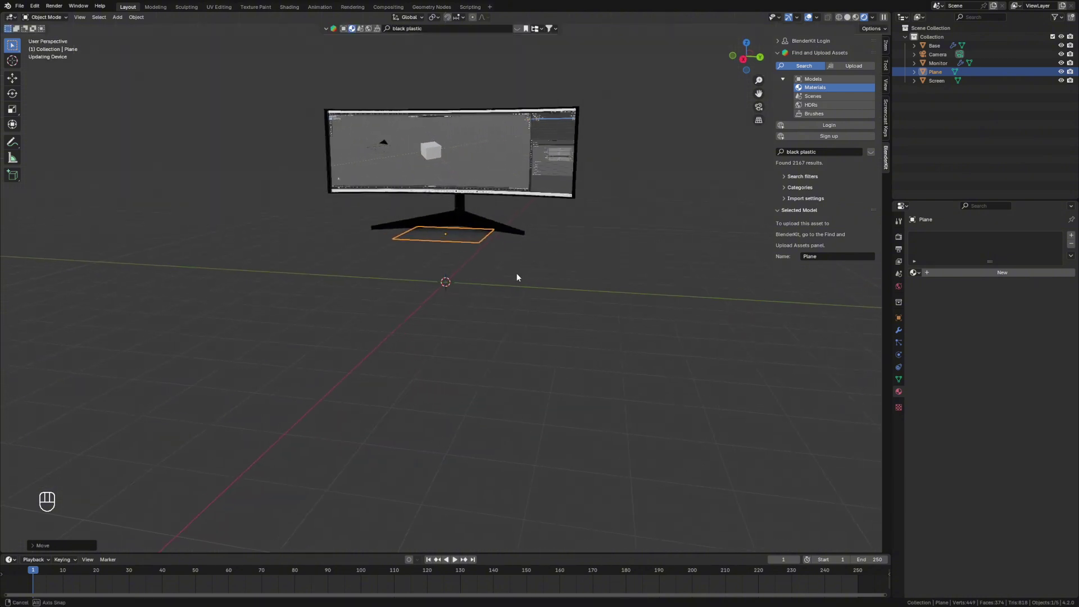
- Enlarge the plane, stretch it along X into a wide desk top, and position it beneath the monitor
{"action": "key", "text": "s"}
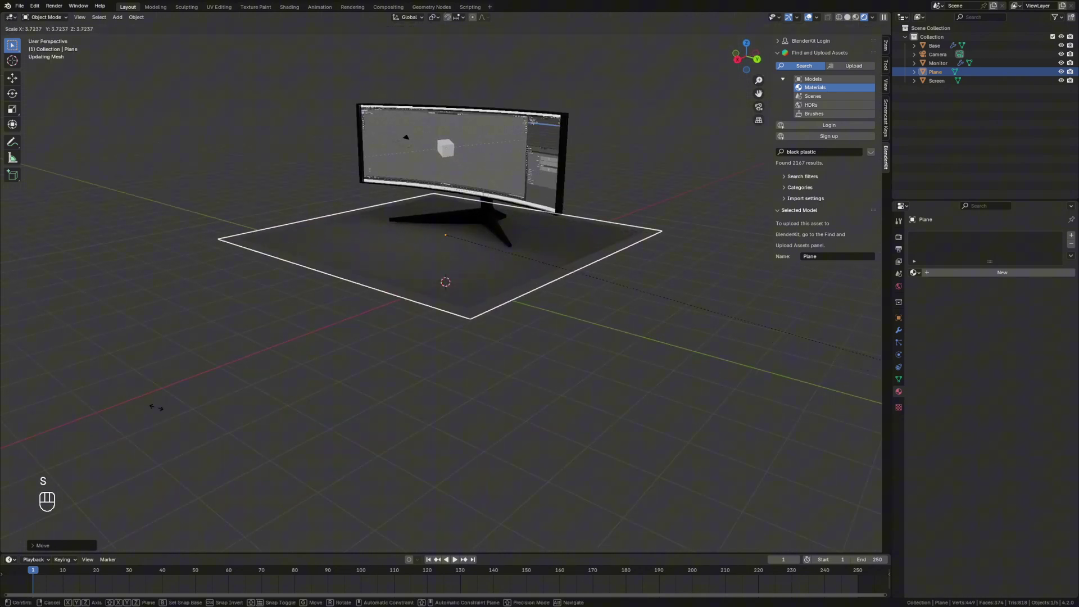
{"action": "key", "text": "s"}
{"action": "key", "text": "y"}
{"action": "left_click", "coordinate": [602, 277]}
{"action": "key", "text": "s"}
{"action": "key", "text": "x"}
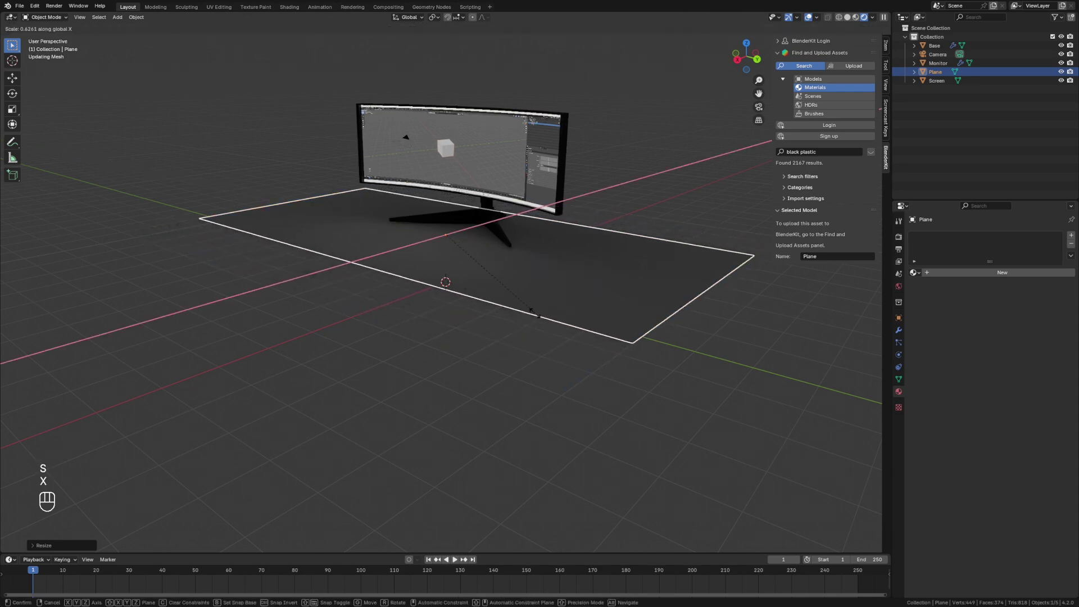
{"action": "key", "text": "g"}
{"action": "key", "text": "x"}
{"action": "left_click", "coordinate": [612, 268]}
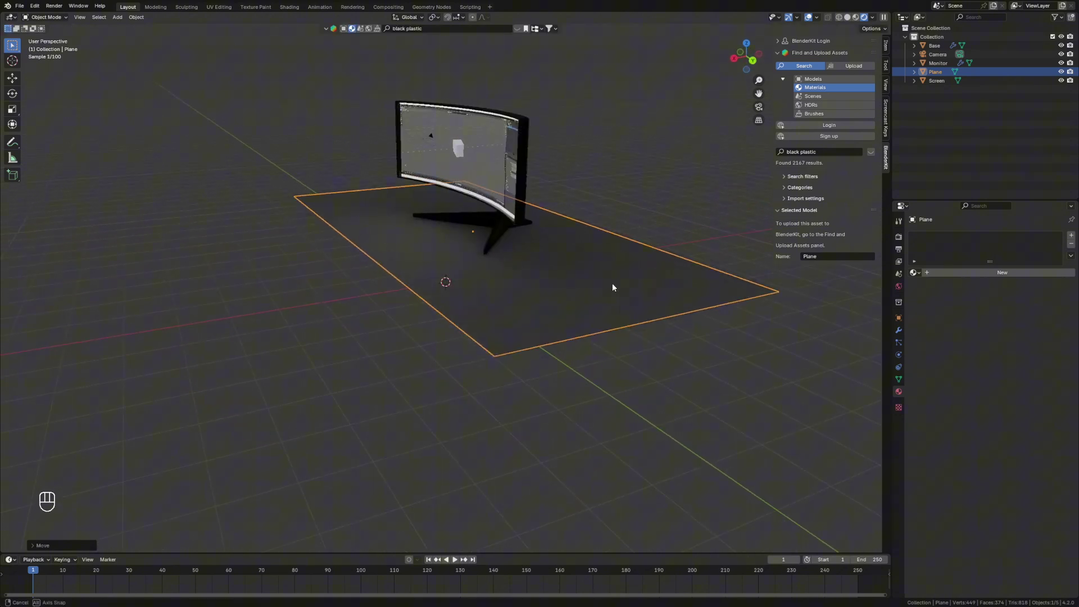
- Extrude the desk plane in Edit Mode into a thick slab
{"action": "left_click", "coordinate": [632, 283]}
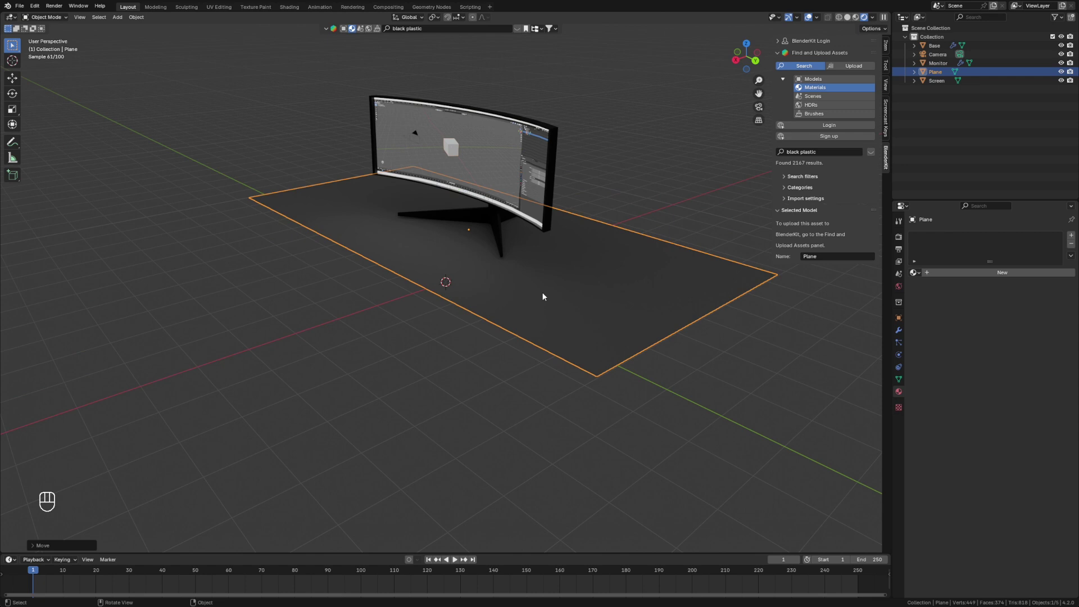
{"action": "key", "text": "Tab"}
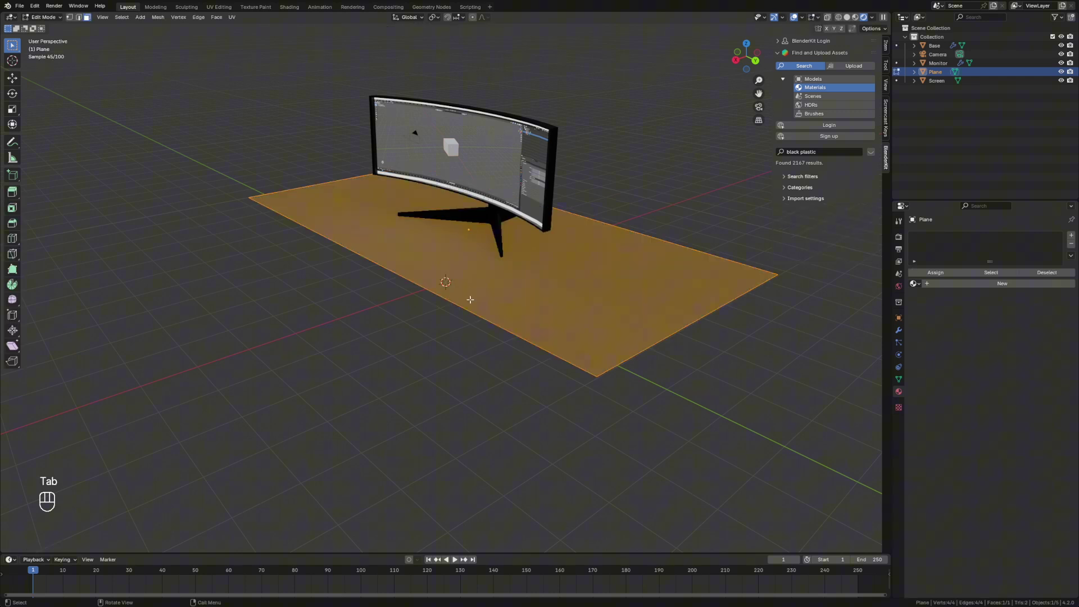
{"action": "key", "text": "e"}
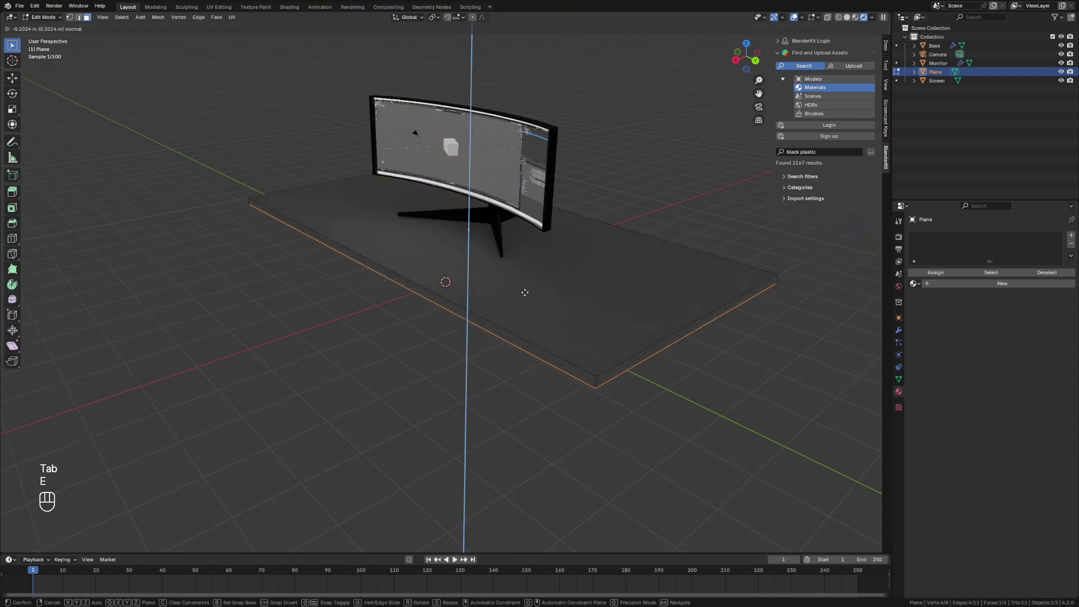
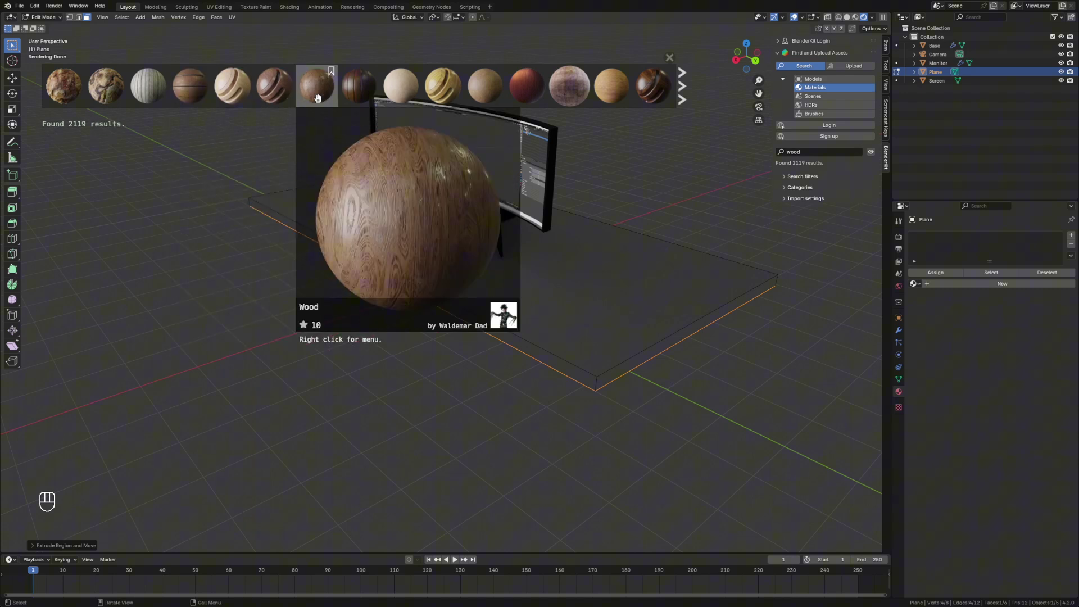
- Apply the BlenderKit Wood material to the slab and apply its transforms with Ctrl+A
{"action": "left_click", "coordinate": [328, 100]}
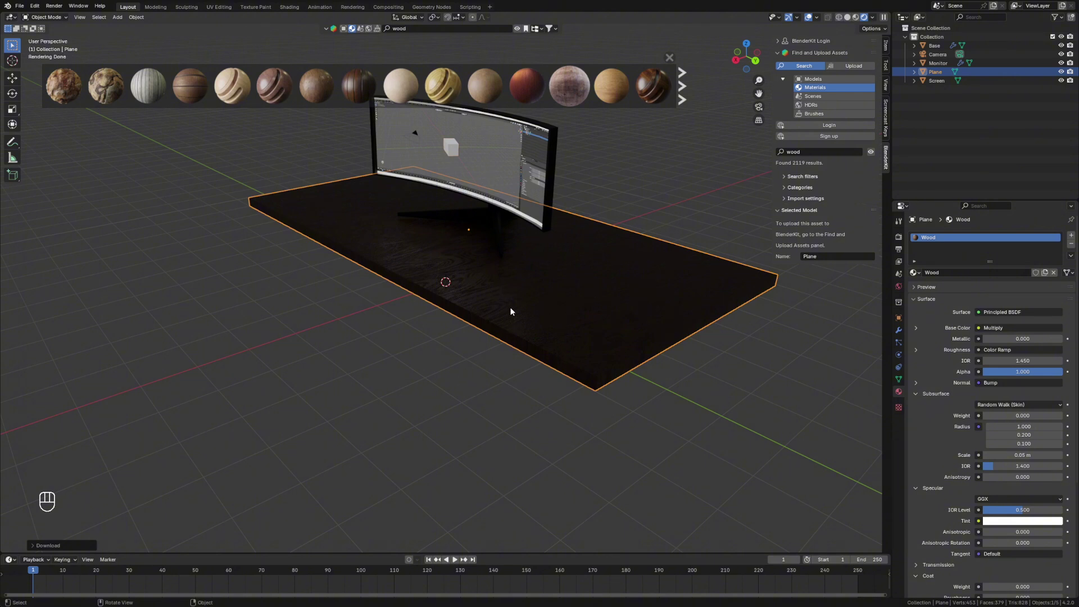
{"action": "key", "text": "Tab"}
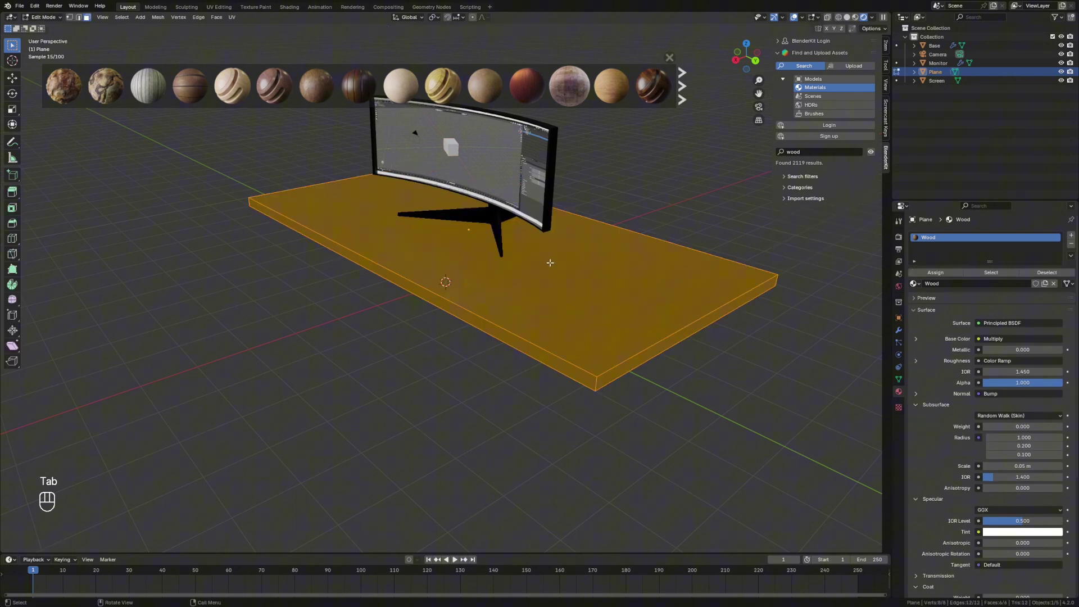
{"action": "key", "text": "a"}
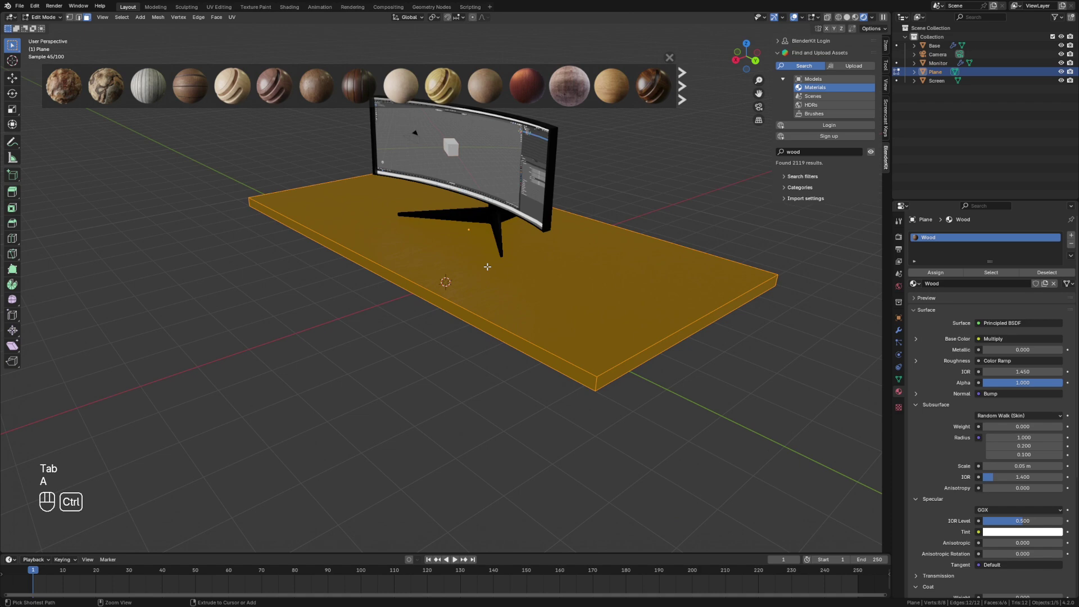
{"action": "key", "text": "ctrl+a"}
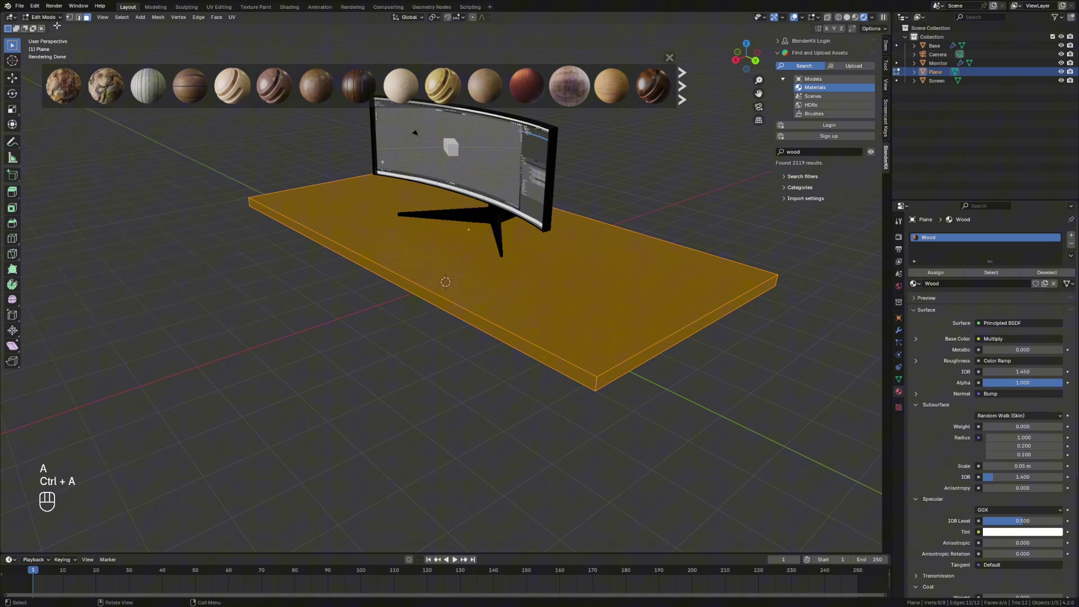
{"action": "left_click_drag", "start_coordinate": [59, 18], "coordinate": [48, 34]}
{"action": "left_click_drag", "start_coordinate": [54, 22], "coordinate": [49, 34]}
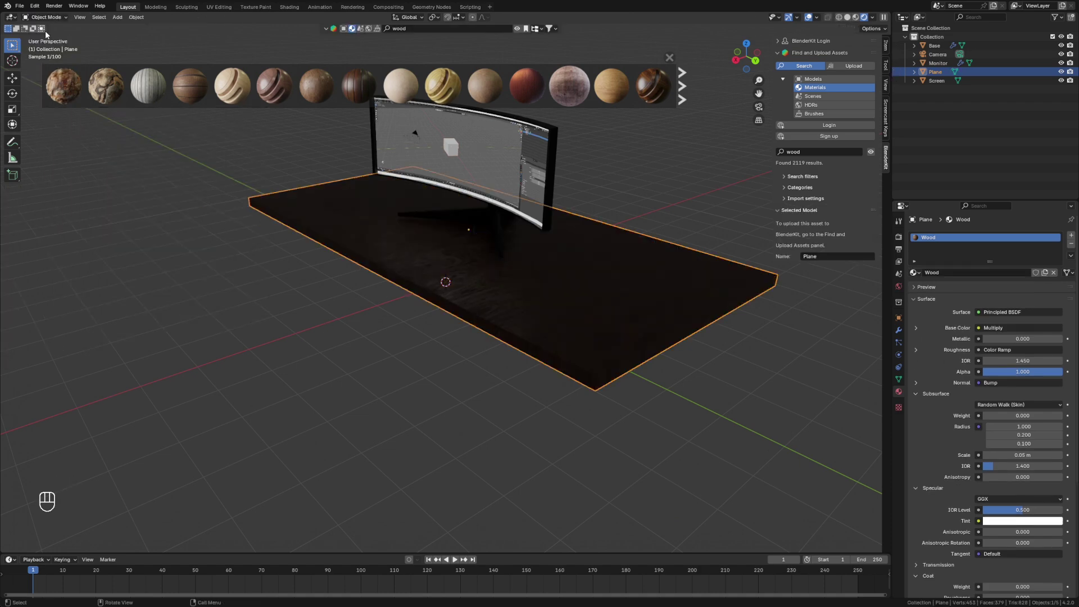
{"action": "left_click", "coordinate": [675, 59]}
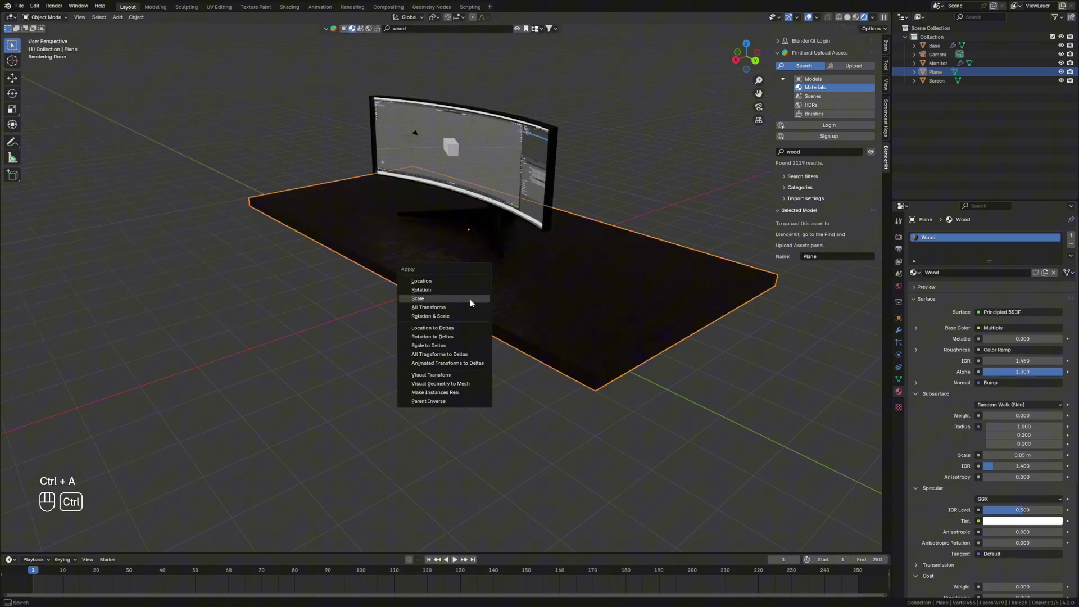